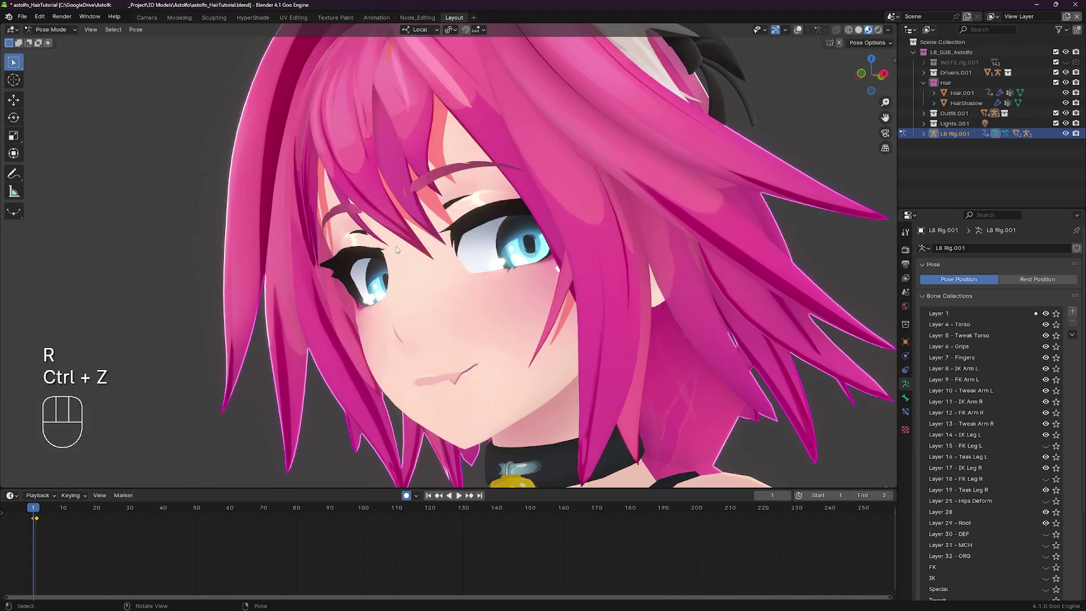
# - Move the selected facial bone around the eye area and start rotating it
pyautogui.press('-')
pyautogui.moveTo(390, 132); pyautogui.dragTo(369, 155)
pyautogui.press('-')
pyautogui.press('r')
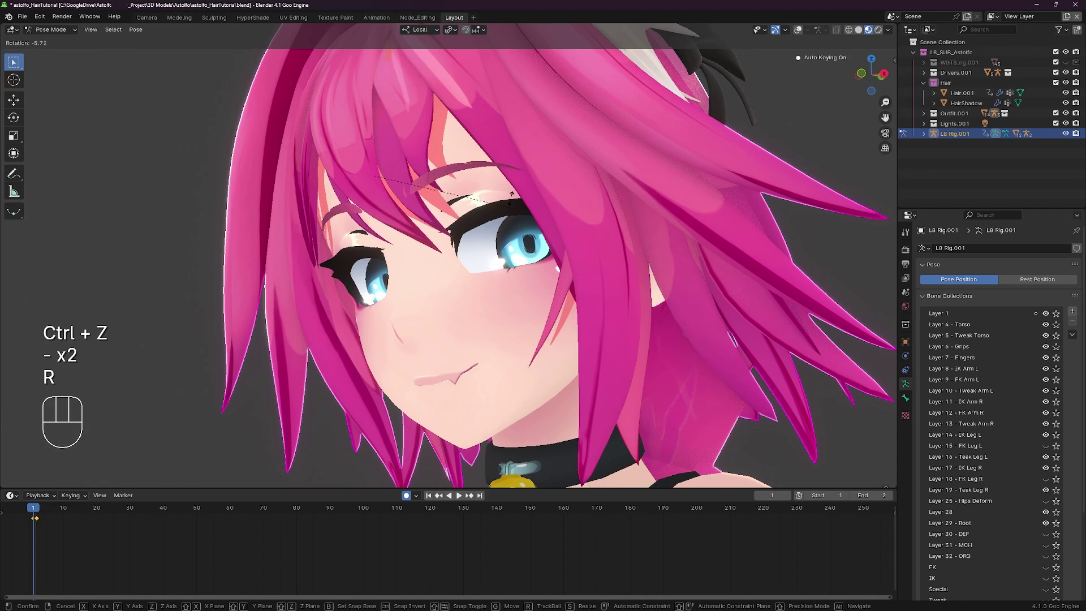
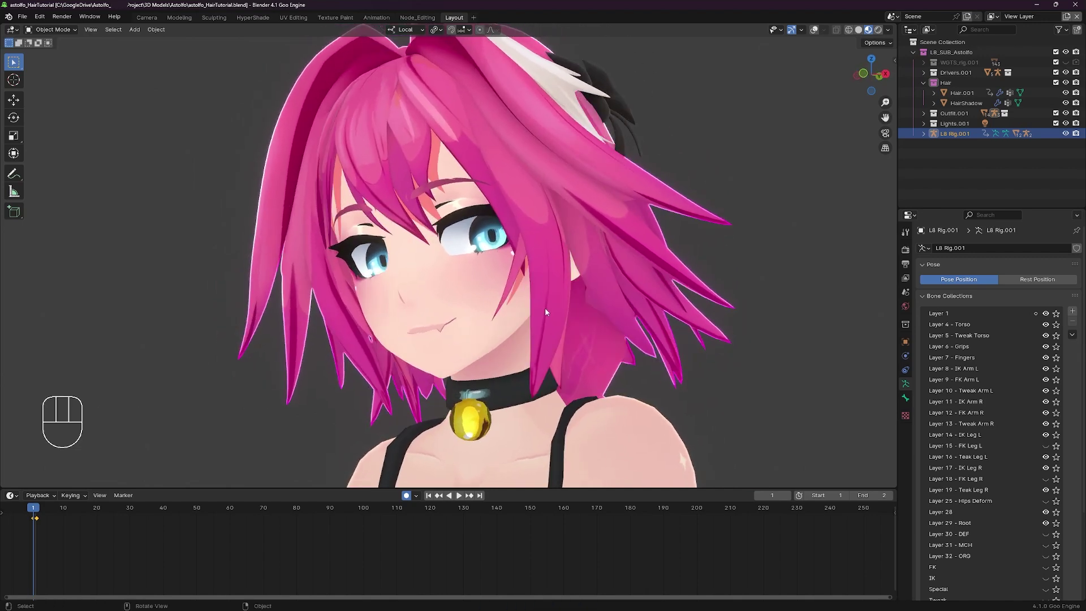
pyautogui.moveTo(543, 308); pyautogui.dragTo(563, 315)
pyautogui.press('ctrl+s')
pyautogui.middleClick(543, 301)
pyautogui.press('ctrl+s')
pyautogui.middleClick(513, 237)
pyautogui.middleClick(563, 293)
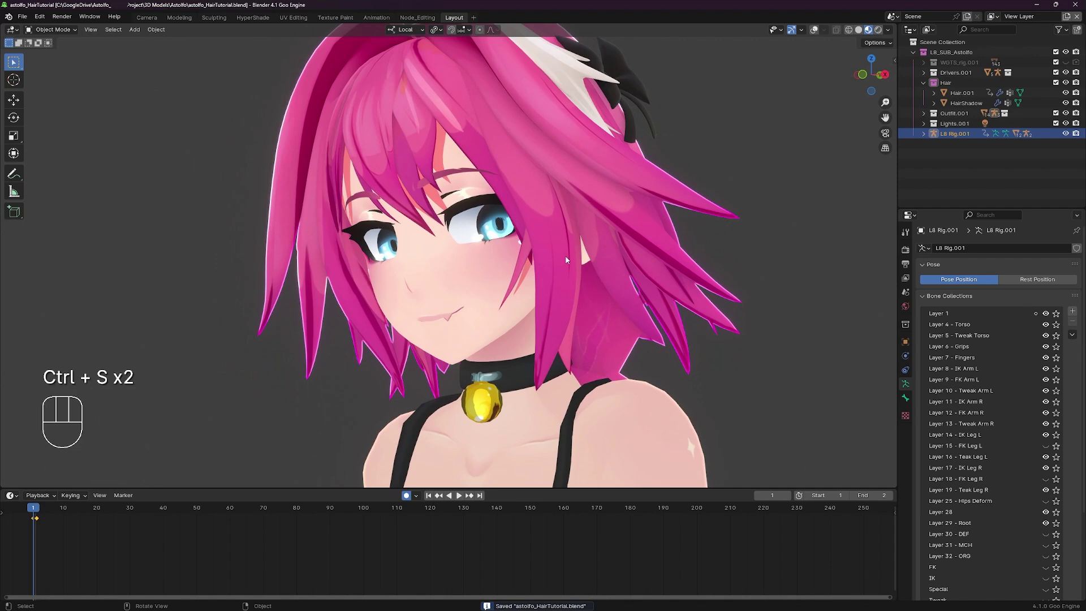
pyautogui.moveTo(565, 260); pyautogui.dragTo(571, 255)
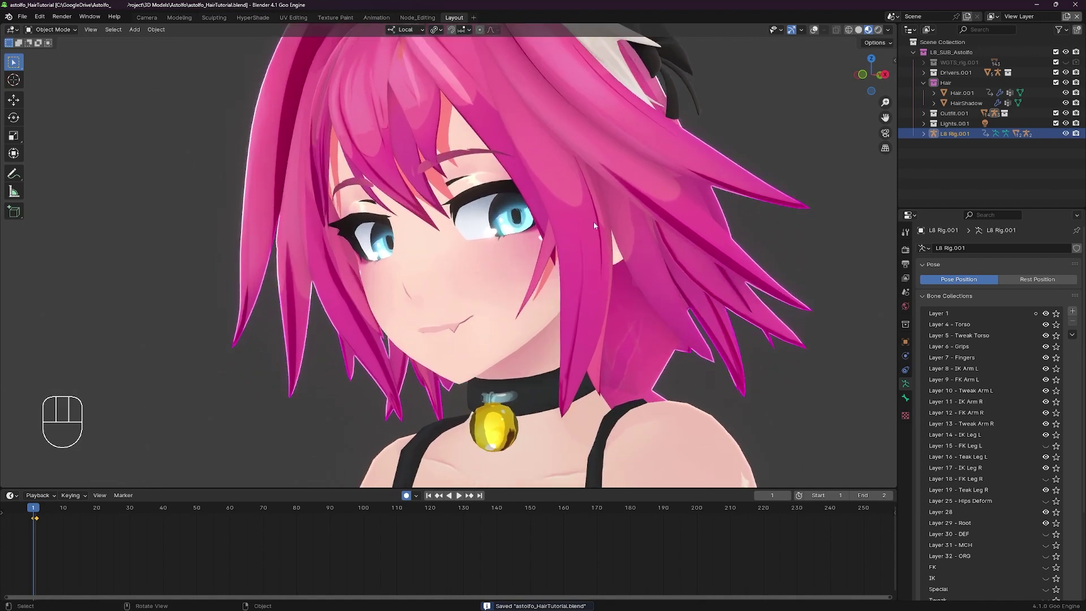
pyautogui.moveTo(596, 227); pyautogui.dragTo(598, 249)
pyautogui.middleClick(593, 246)
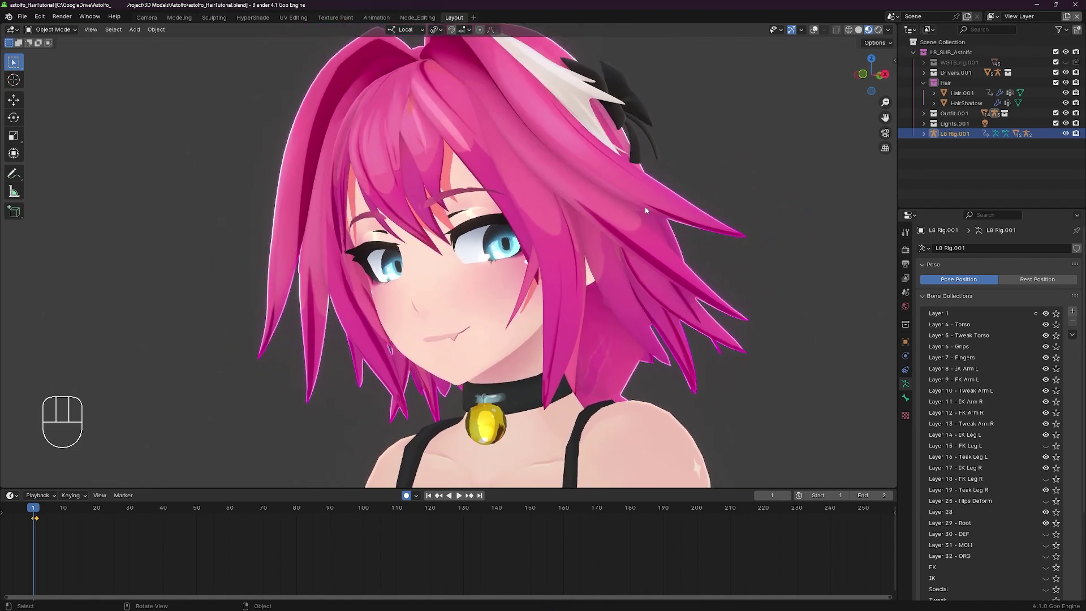
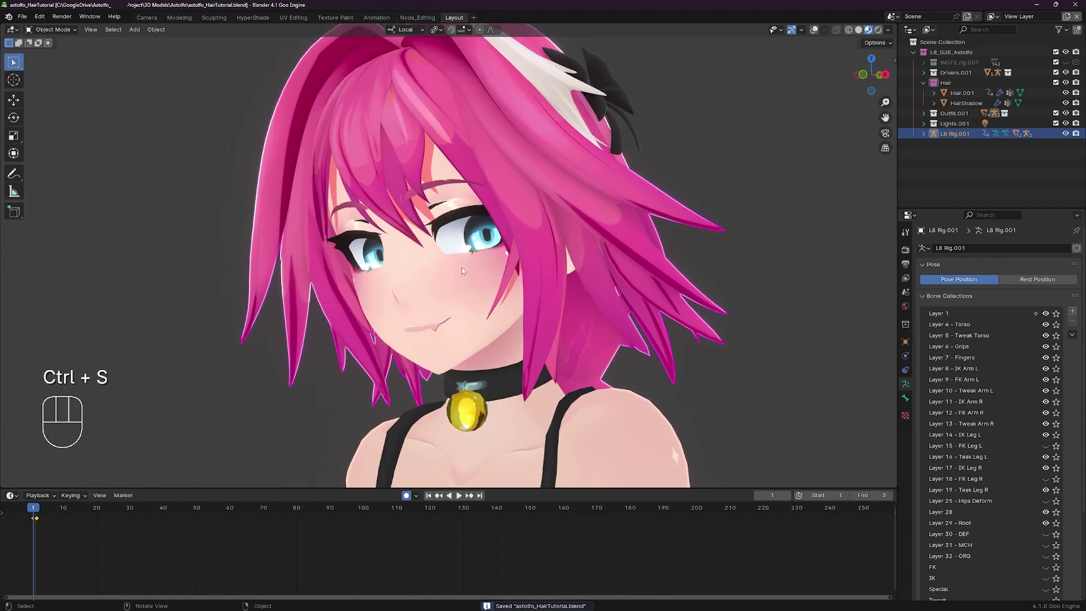
pyautogui.middleClick(540, 246)
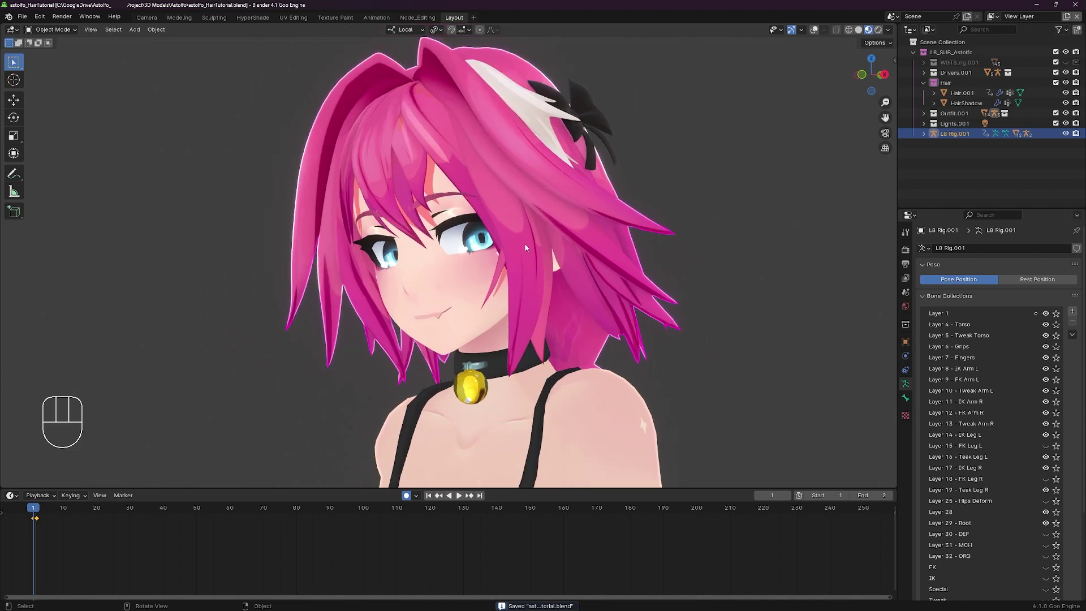
pyautogui.moveTo(496, 214); pyautogui.dragTo(503, 215)
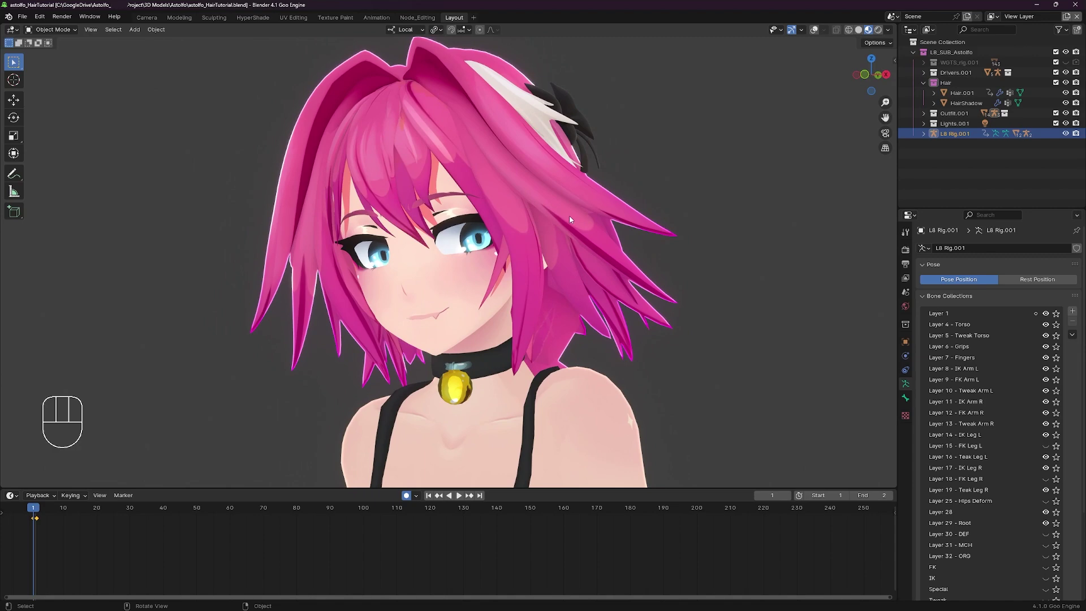
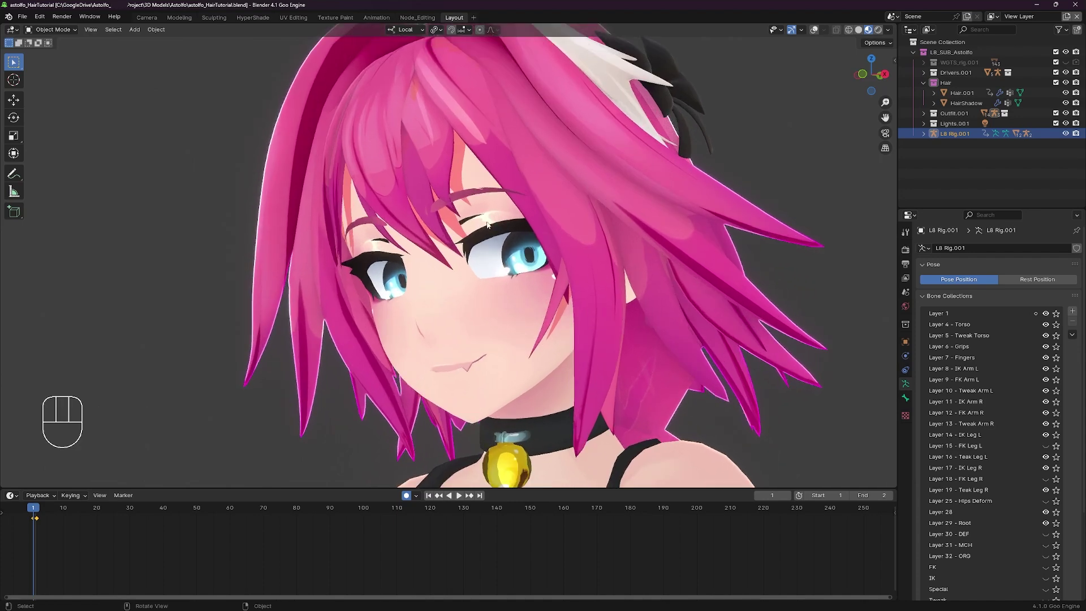
pyautogui.middleClick(486, 224)
# - Hide the HairShadow object, save the file and orbit around the character's head
pyautogui.press('-')
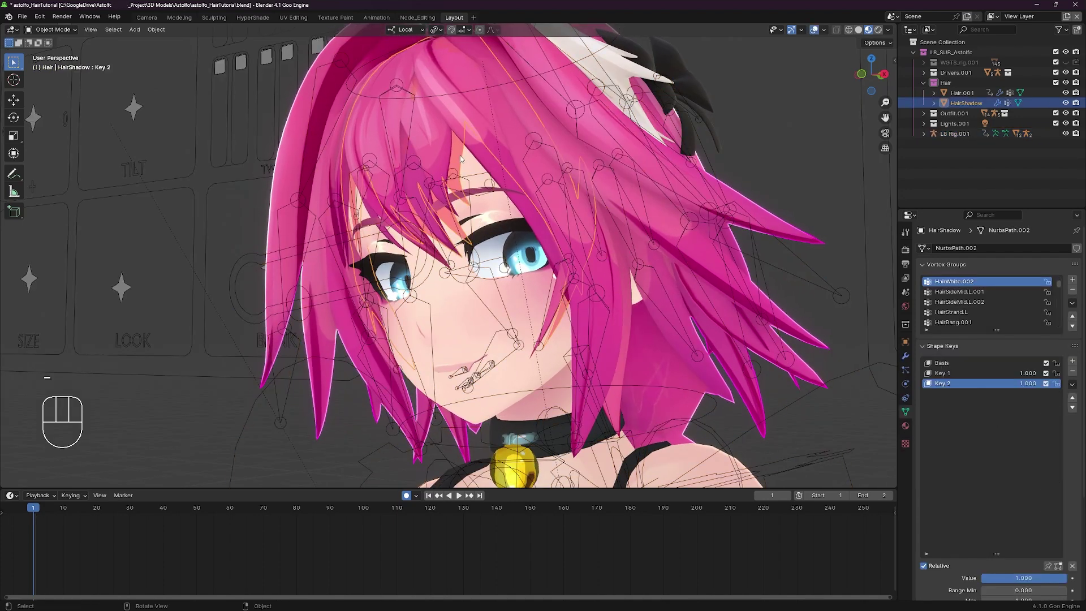
pyautogui.press('h')
pyautogui.press('ctrl+s')
pyautogui.press('ctrl+s')
pyautogui.moveTo(528, 233); pyautogui.dragTo(539, 232)
pyautogui.middleClick(498, 219)
pyautogui.middleClick(514, 247)
pyautogui.middleClick(566, 199)
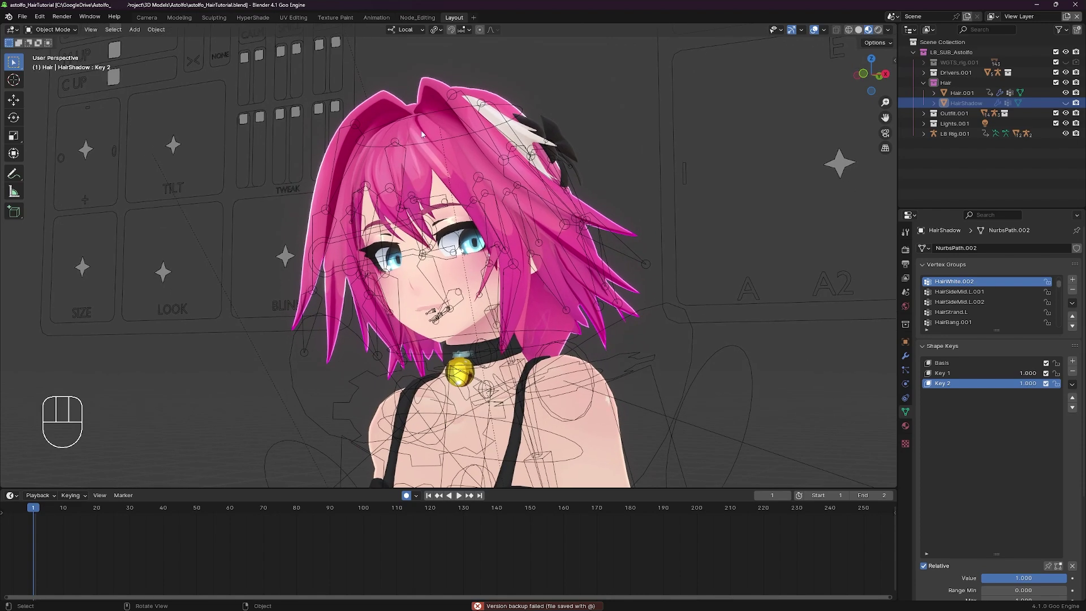
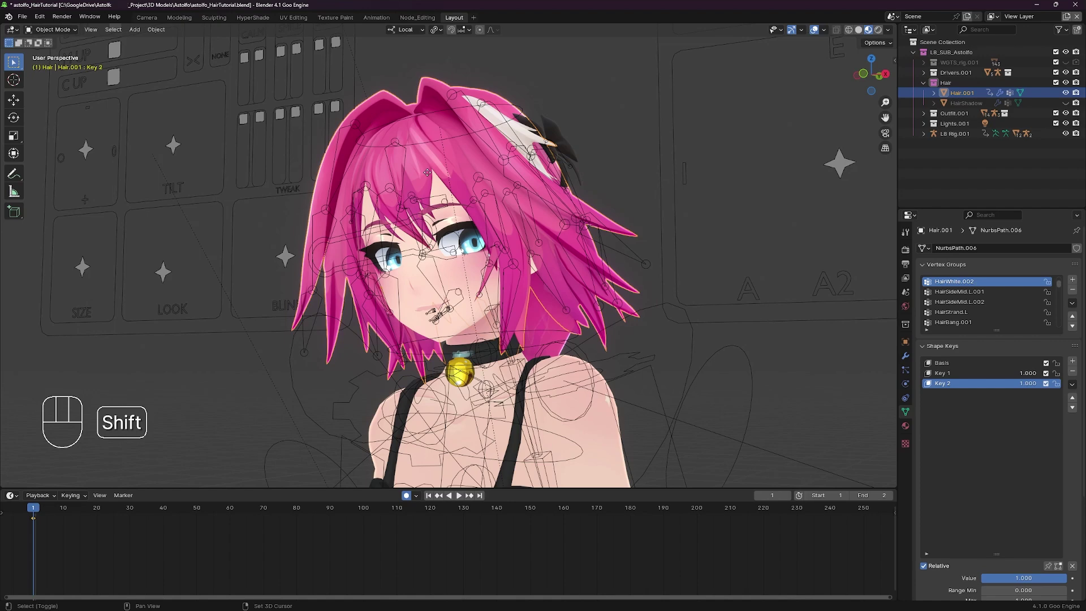
# - Duplicate Hair.001 into a new Hair.002 and hide the copy in the Outliner
pyautogui.press('shift+d')
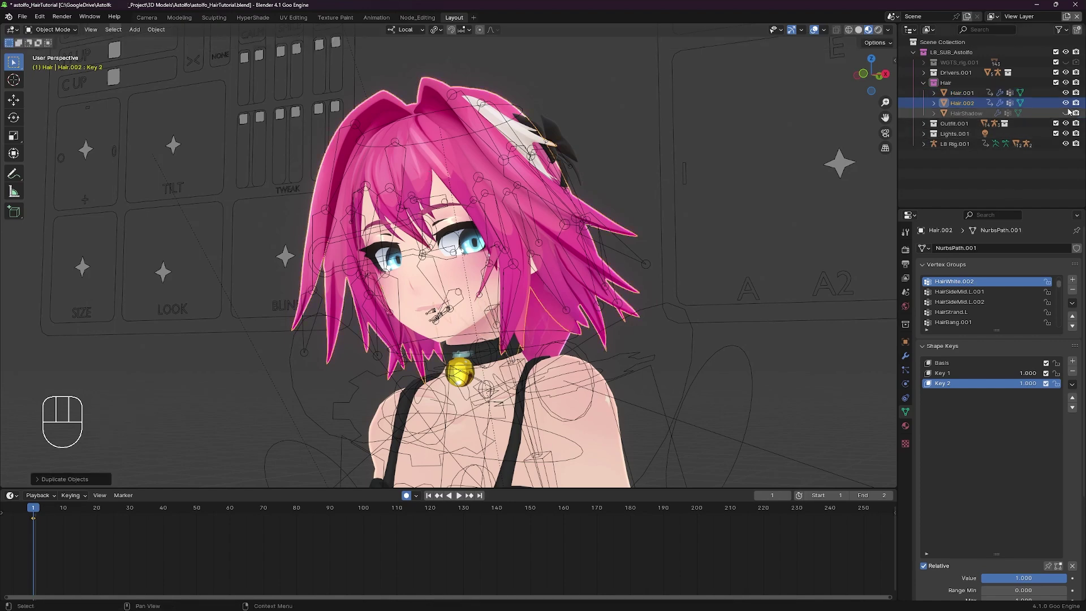
pyautogui.click(1071, 106)
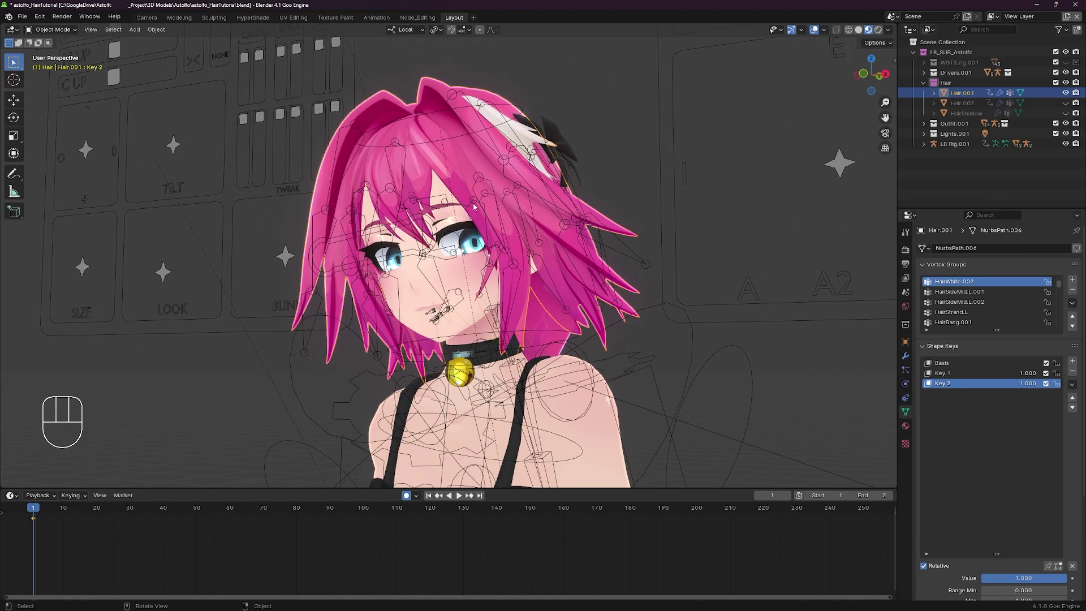
pyautogui.middleClick(516, 165)
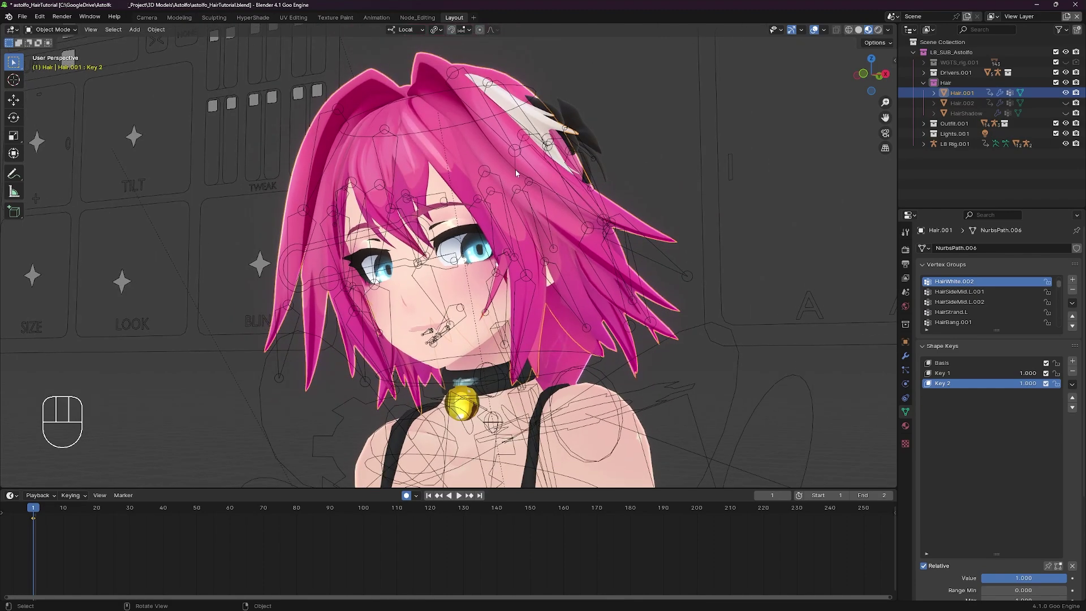
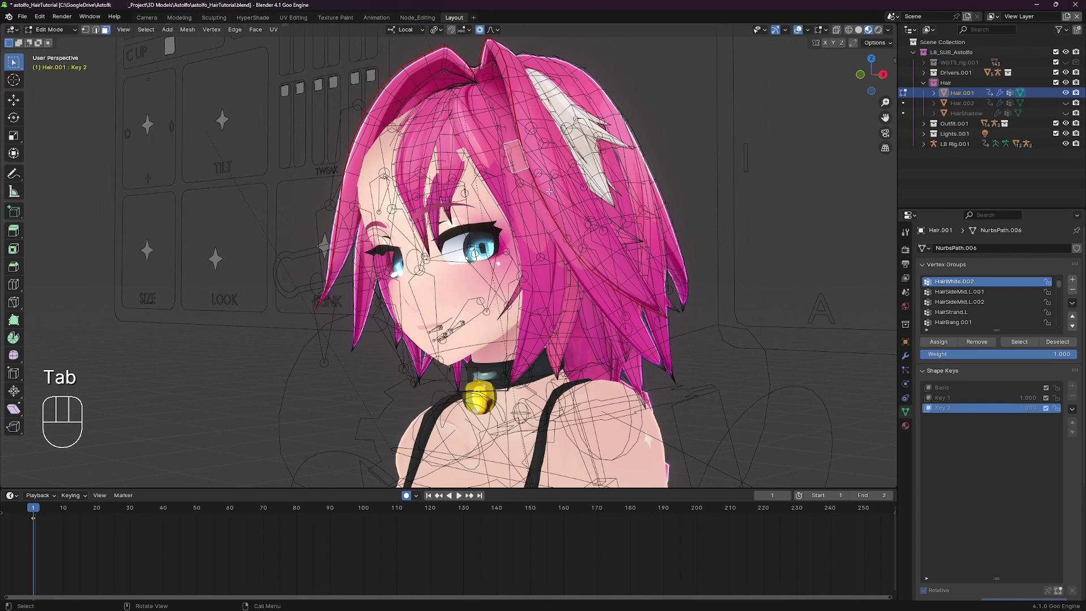
# - Select all of Hair.001's geometry in Edit Mode, return to Object Mode and inspect the head
pyautogui.press('a')
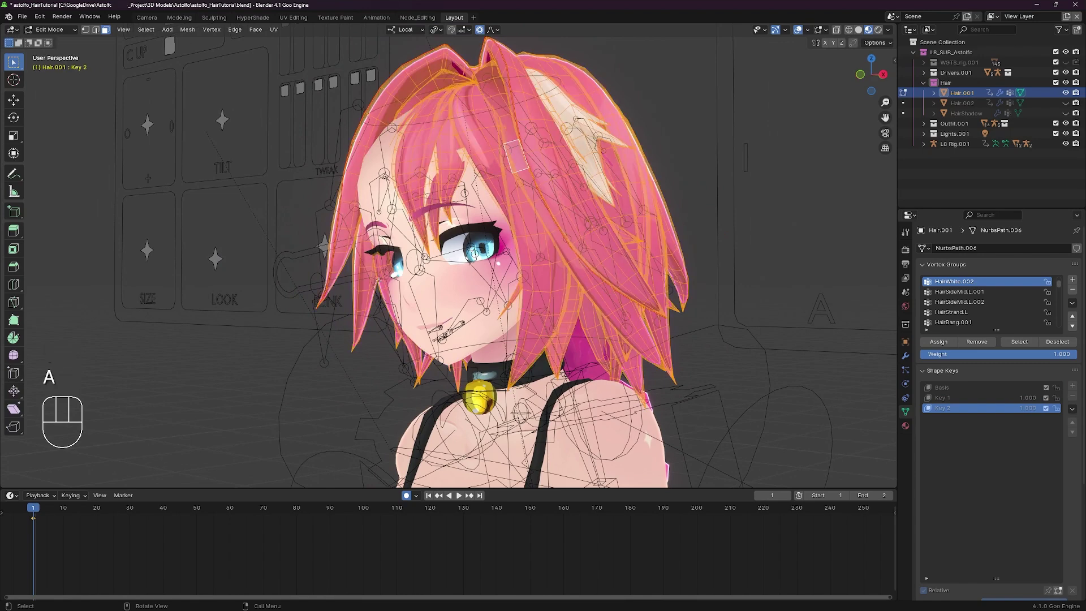
pyautogui.press('Tab')
pyautogui.moveTo(571, 205); pyautogui.dragTo(582, 196)
pyautogui.middleClick(581, 198)
pyautogui.press('-')
pyautogui.press('-')
pyautogui.moveTo(535, 164); pyautogui.dragTo(555, 159)
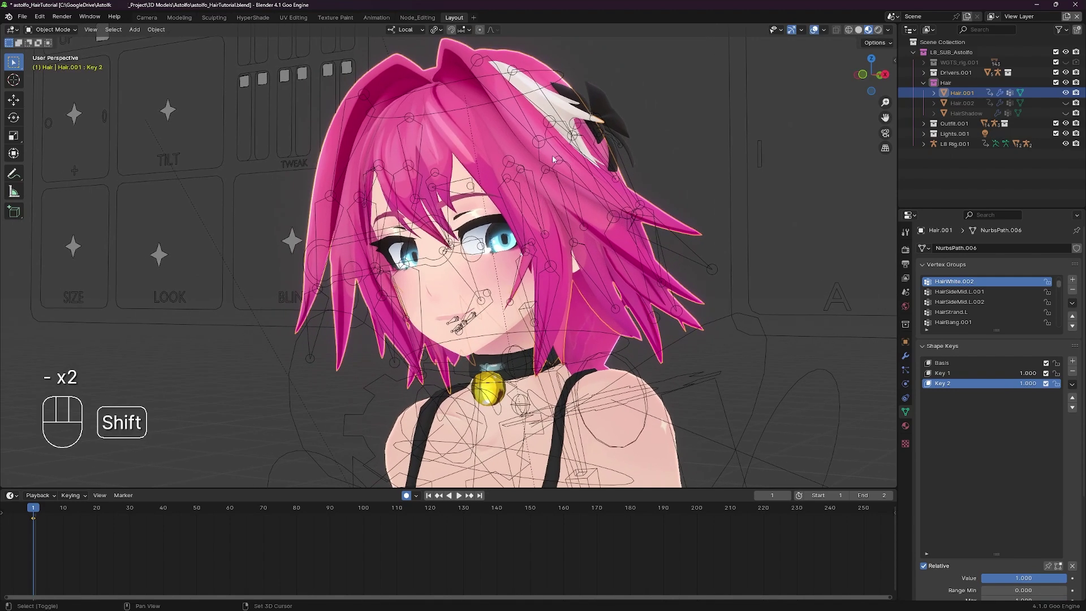
pyautogui.moveTo(565, 163); pyautogui.dragTo(571, 158)
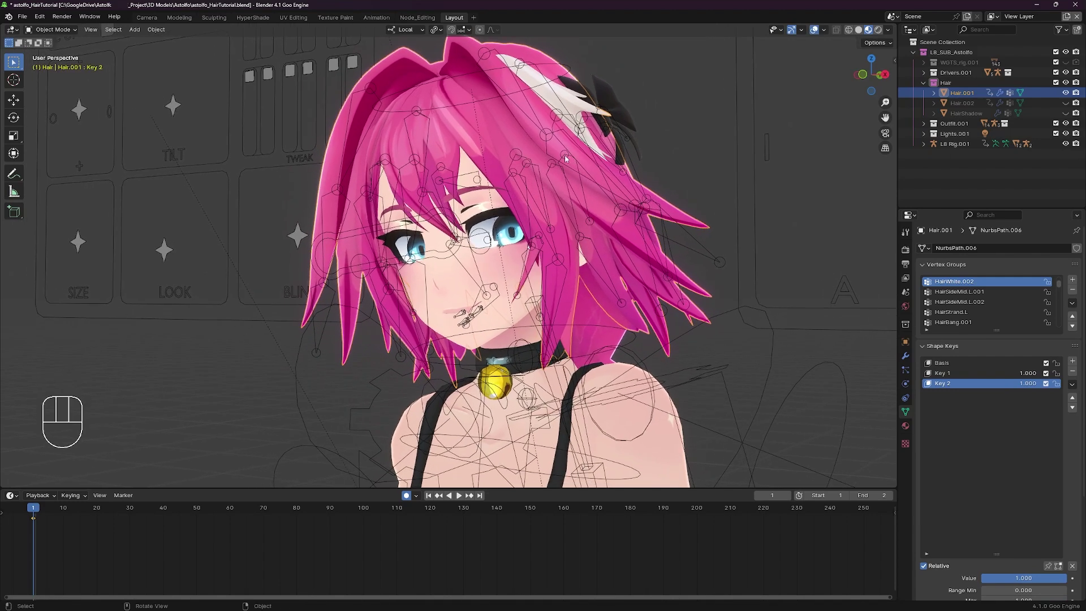
pyautogui.middleClick(555, 158)
pyautogui.middleClick(550, 162)
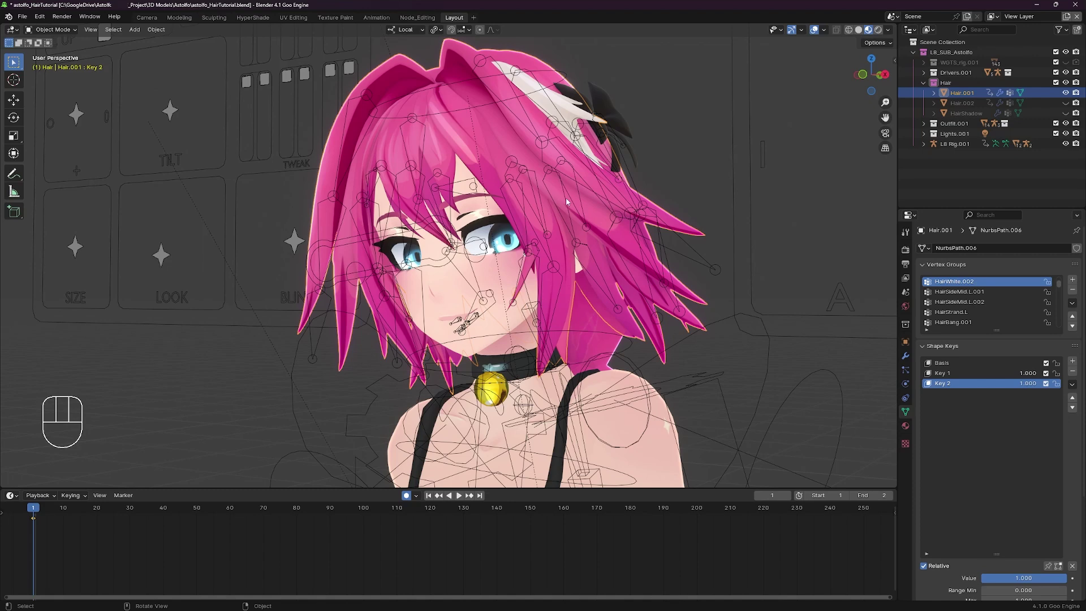
pyautogui.middleClick(504, 192)
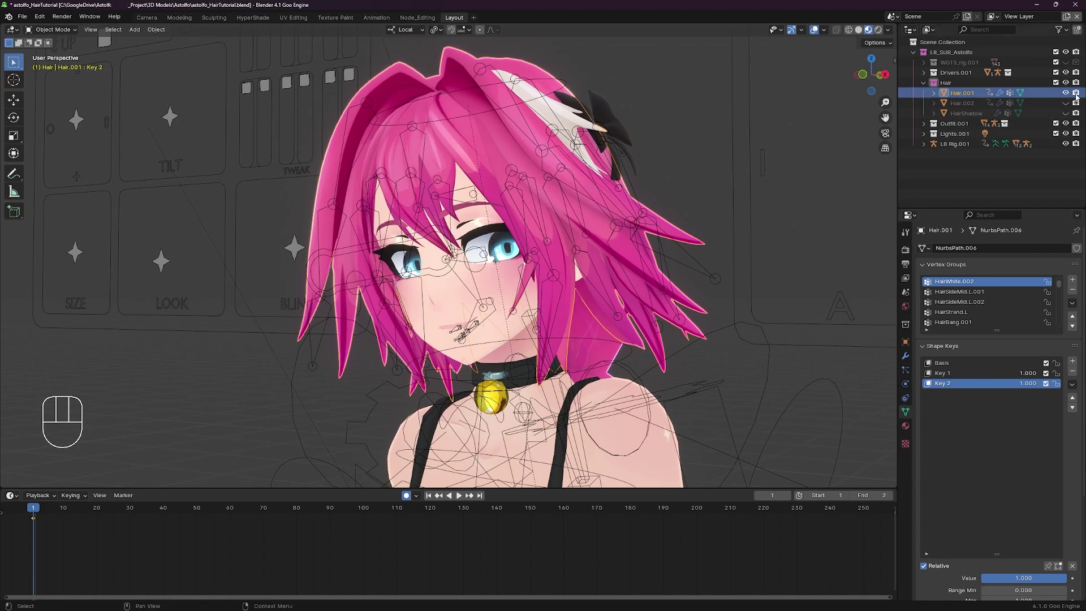
# - Hide Hair.001, show and select the duplicate Hair.002 instead, and save the file
pyautogui.click(1070, 95)
pyautogui.click(1070, 104)
pyautogui.click(1056, 107)
pyautogui.press('ctrl+s')
pyautogui.click(1069, 102)
pyautogui.click(1068, 97)
pyautogui.doubleClick(1046, 104)
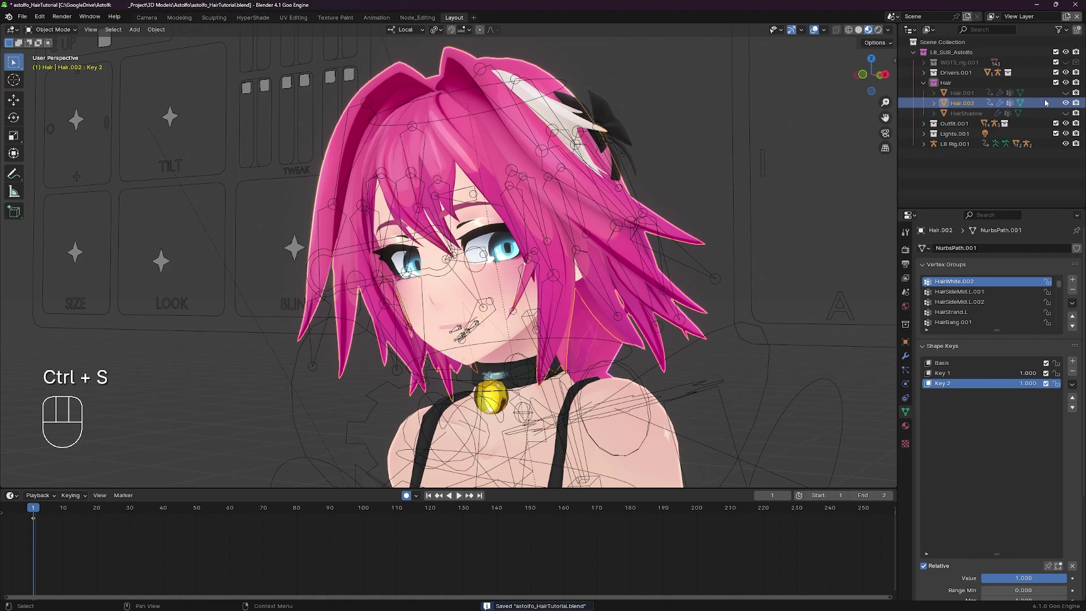
pyautogui.middleClick(633, 281)
# - Give Hair.002 its own material copy Hair_Shadow.002 in Material Properties and save the file
pyautogui.press('ctrl+s')
pyautogui.middleClick(758, 298)
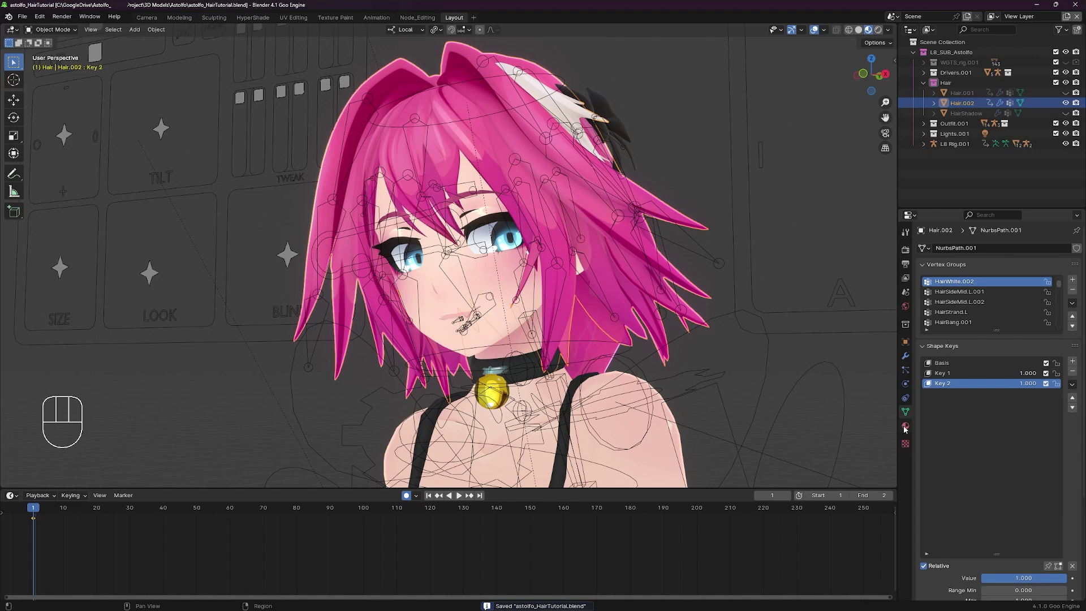
pyautogui.click(907, 429)
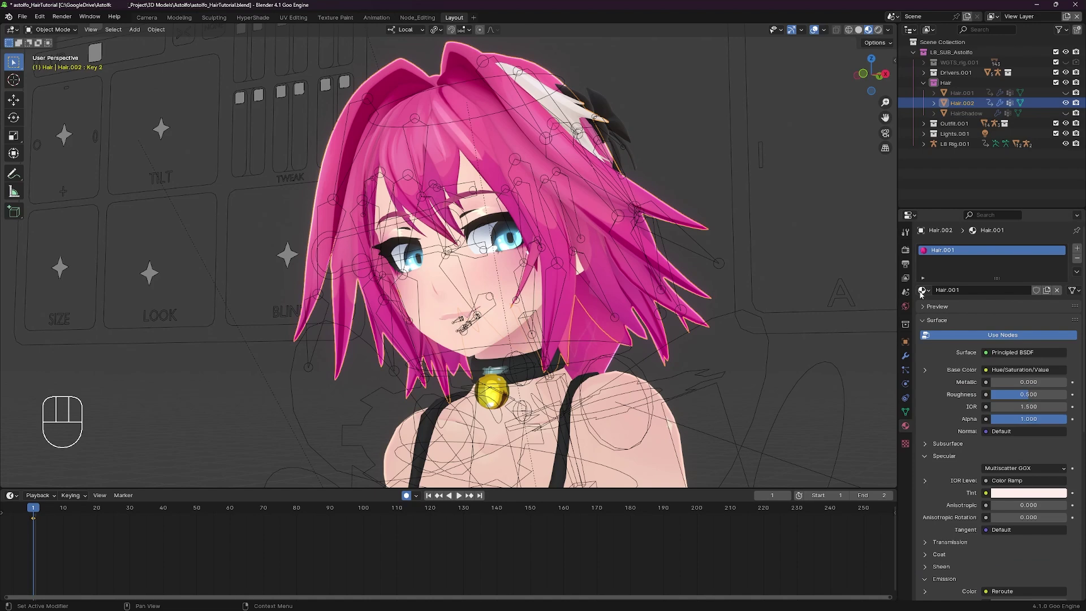
pyautogui.moveTo(965, 293); pyautogui.dragTo(966, 293)
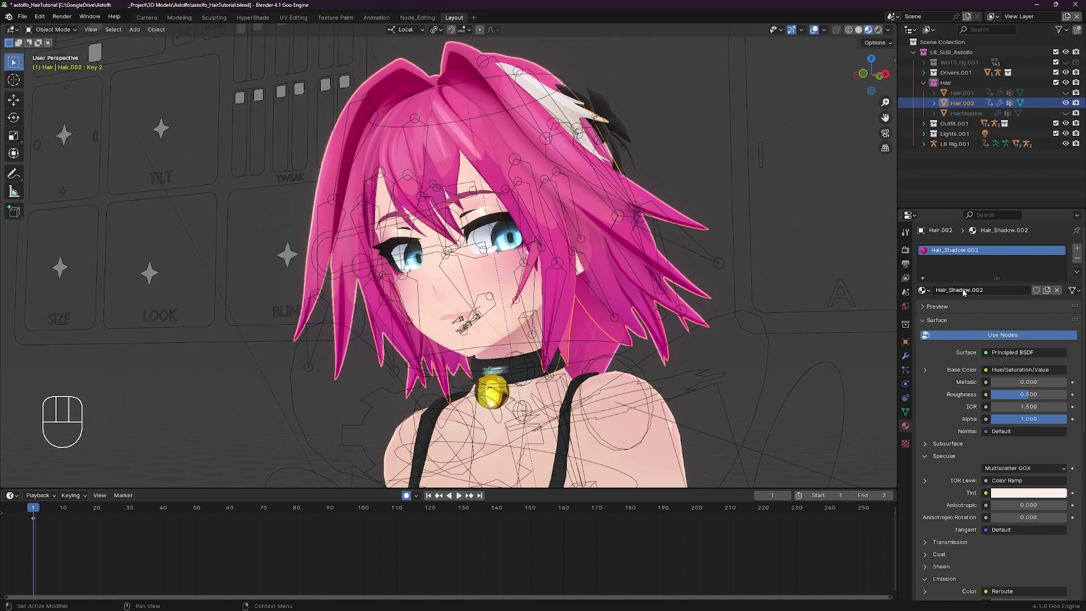
pyautogui.press('ctrl+s')
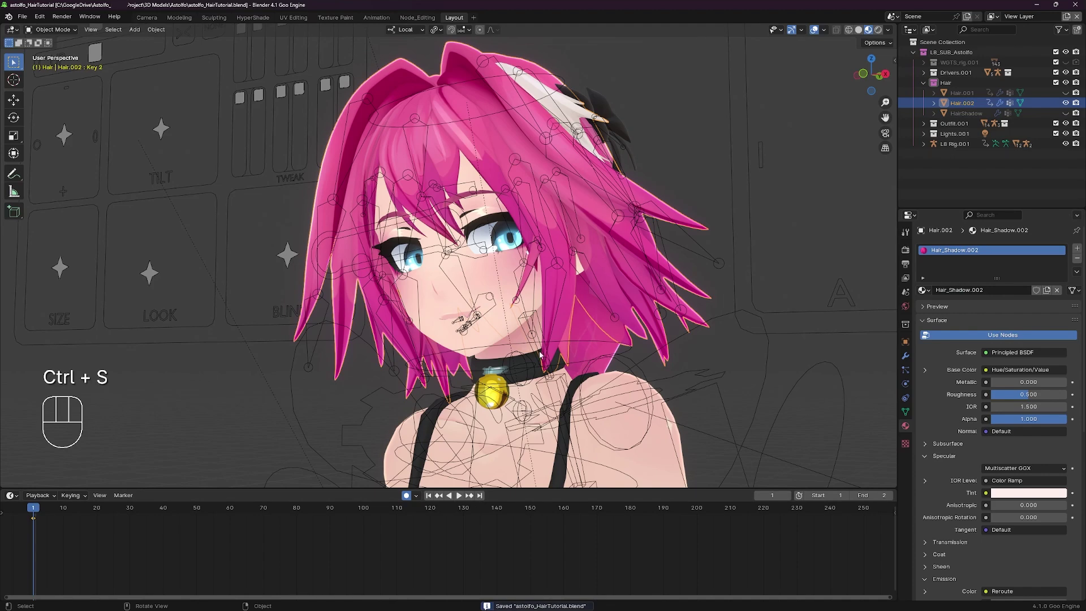
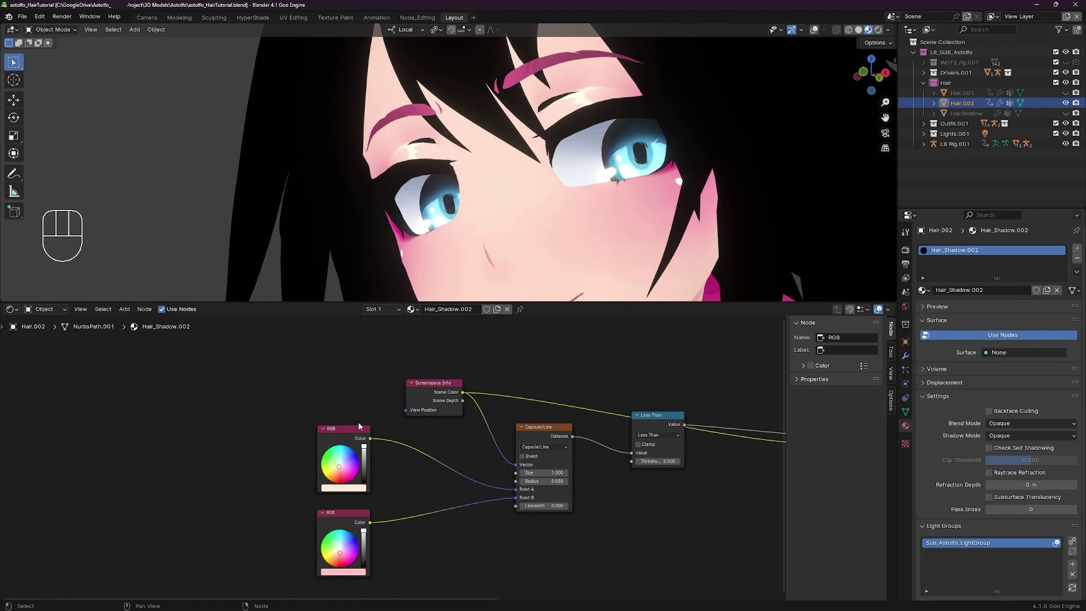
# - Select the existing RGB colour nodes and the capsule line SDF node to inspect the shadow chain
pyautogui.click(314, 426)
pyautogui.click(345, 434)
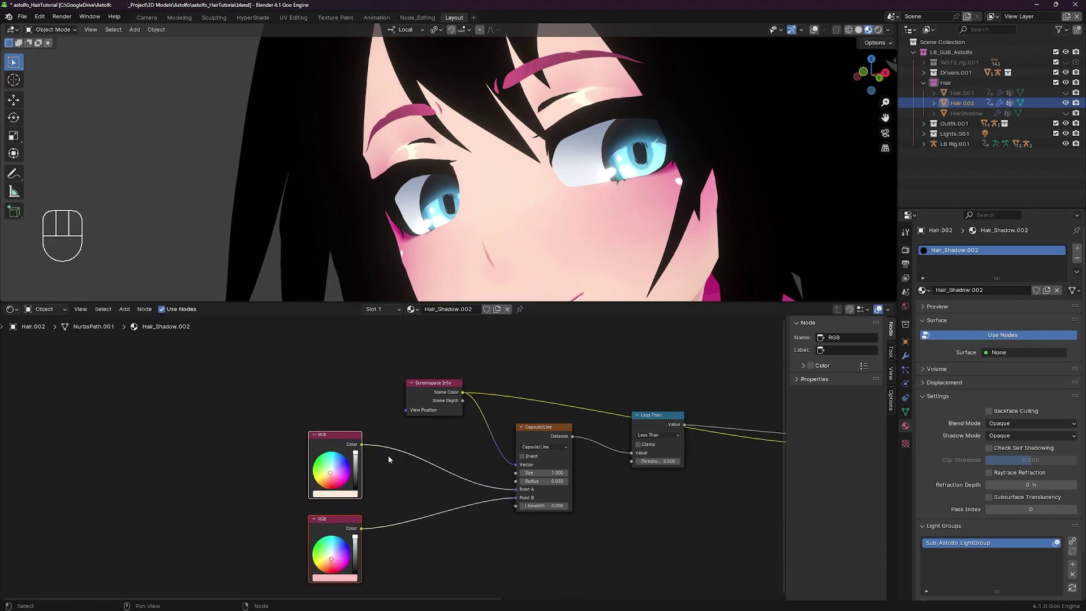
pyautogui.middleClick(510, 454)
pyautogui.click(496, 431)
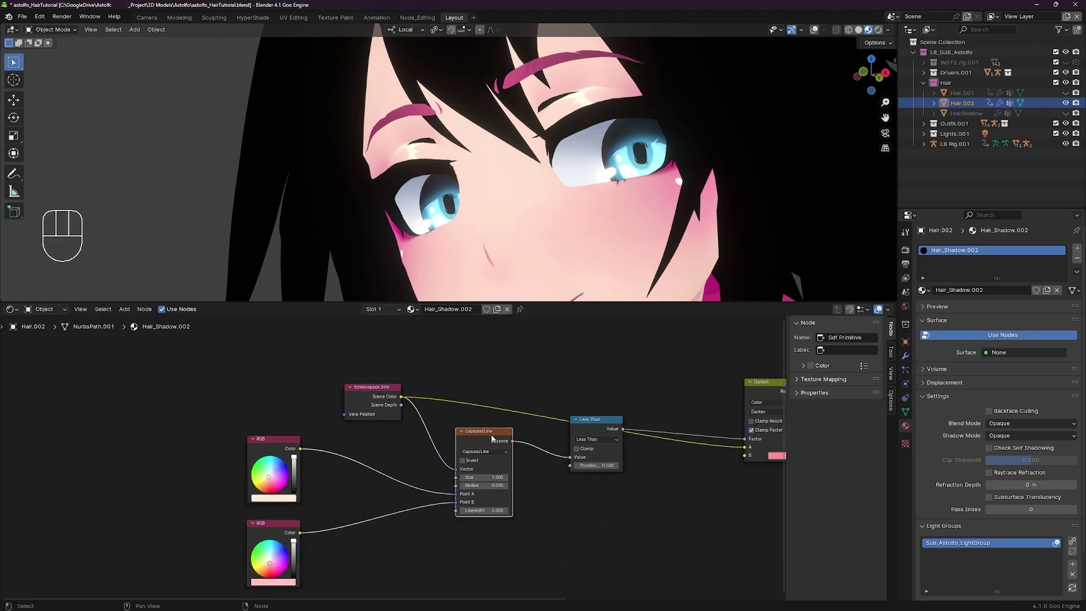
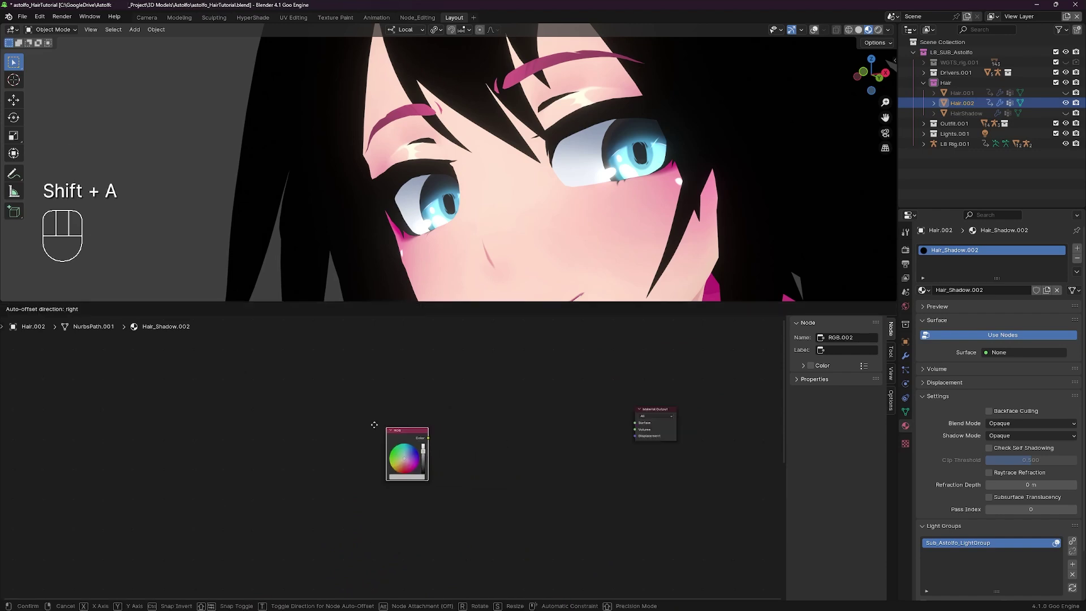
# - Duplicate the RGB node, add Screenspace Info, Sdf Primitive and a Math node set to Less Than
pyautogui.middleClick(454, 418)
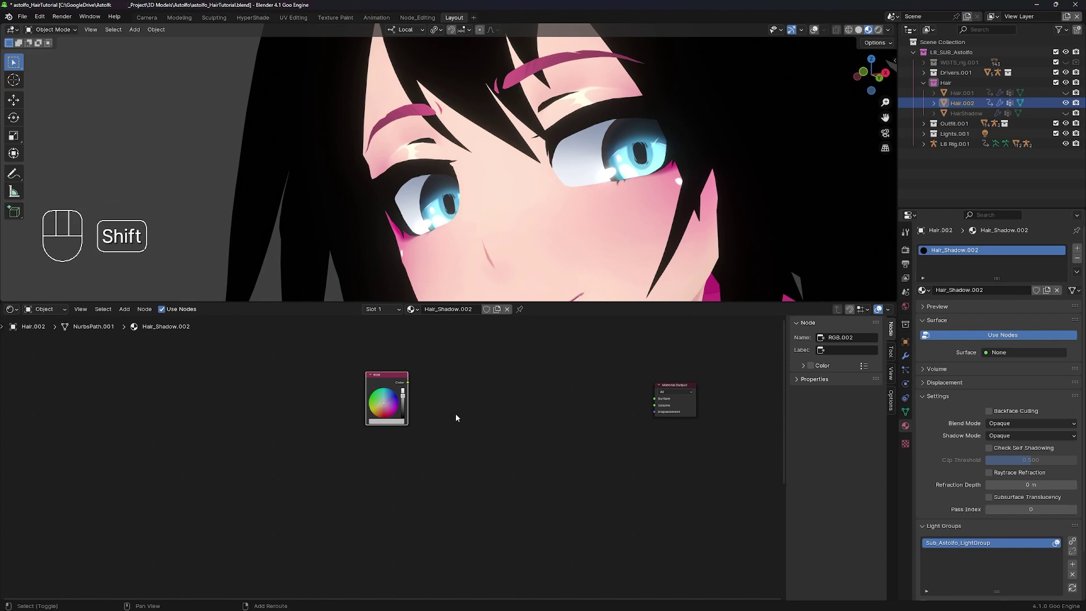
pyautogui.press('shift+d')
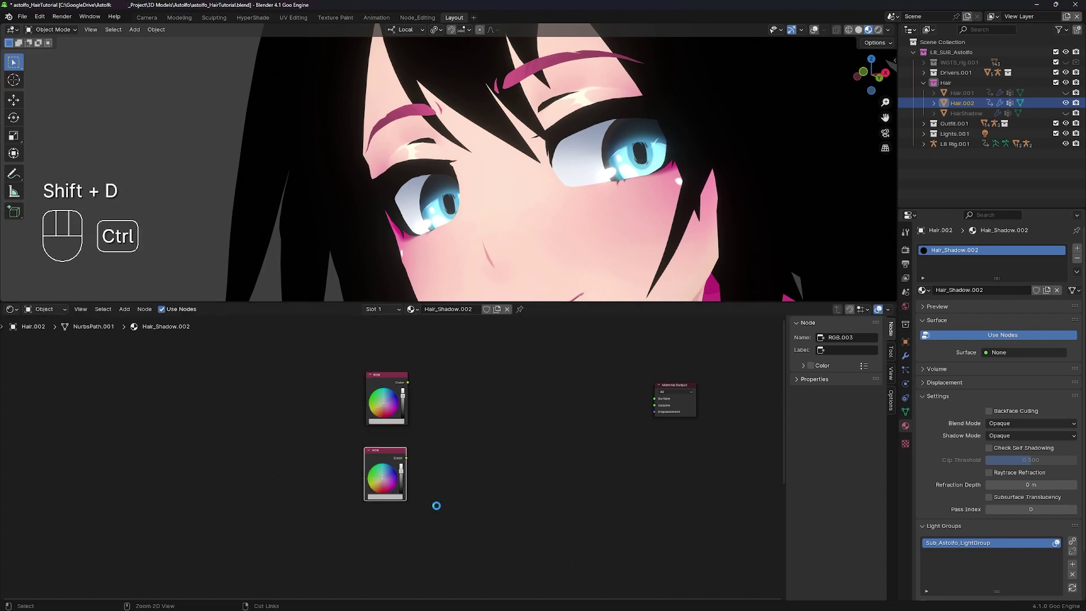
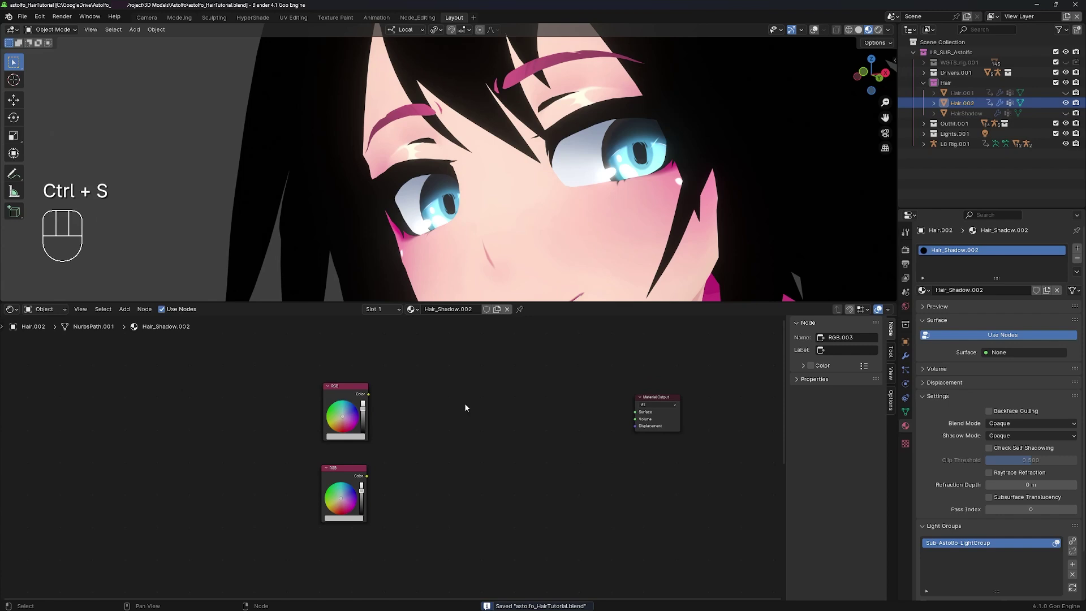
pyautogui.press('shift+a')
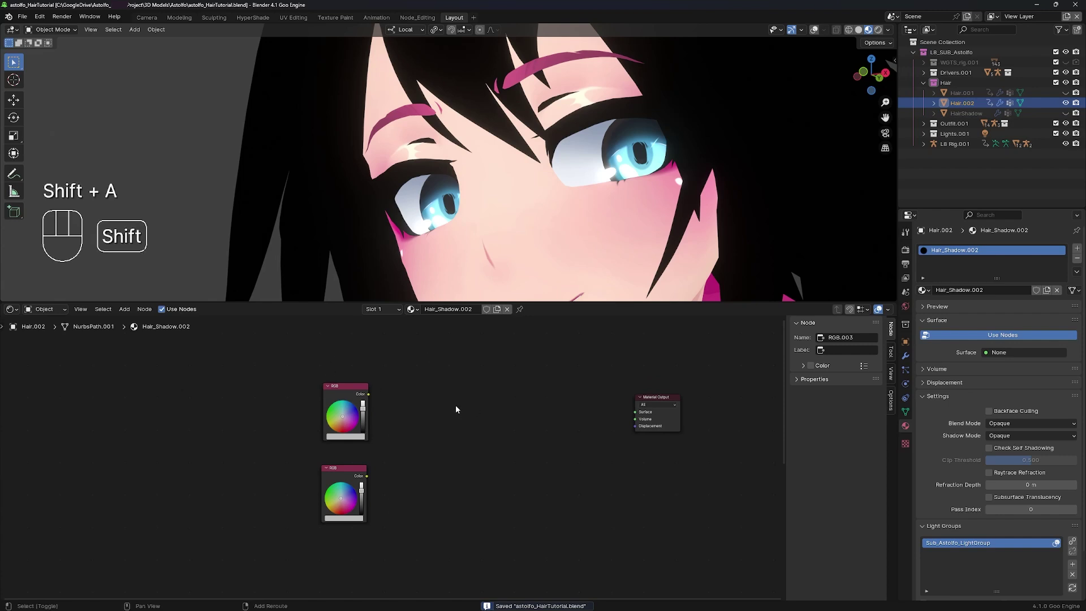
pyautogui.press('shift+a')
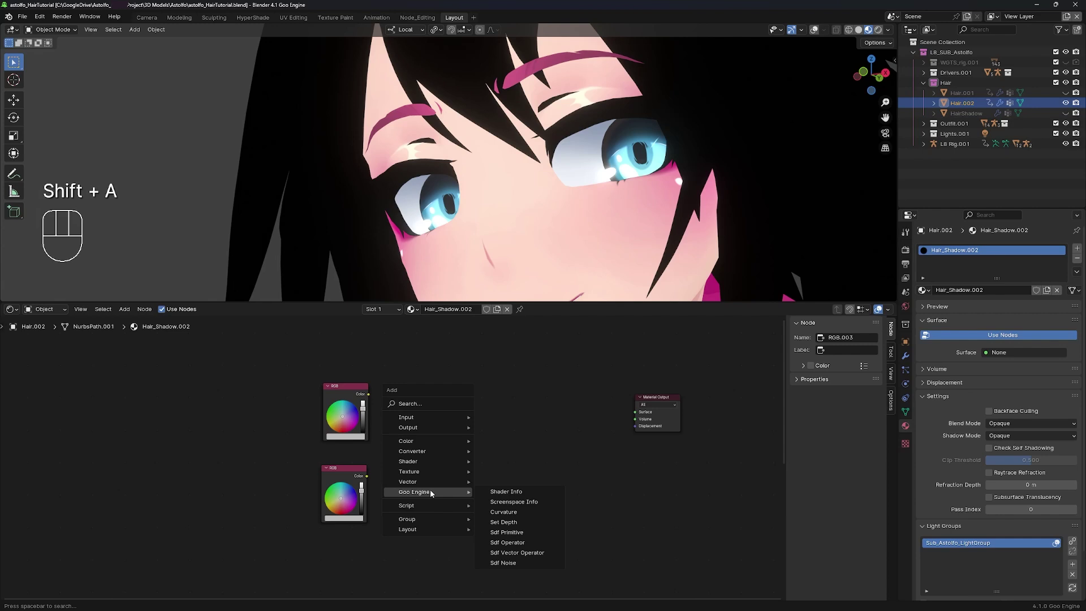
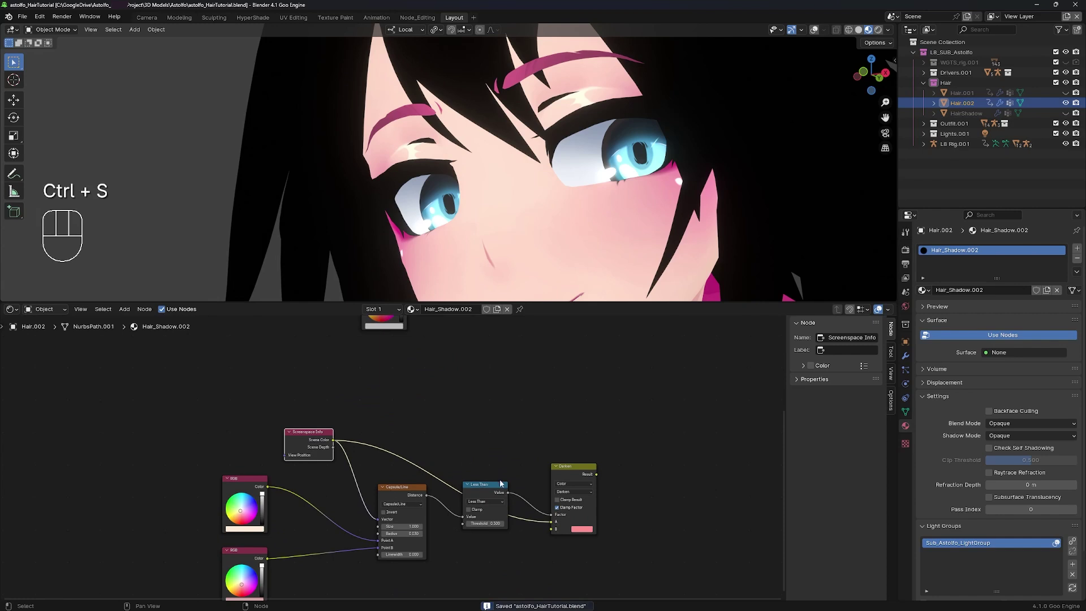
pyautogui.middleClick(521, 379)
pyautogui.moveTo(474, 418); pyautogui.dragTo(474, 408)
pyautogui.middleClick(484, 414)
pyautogui.press('shift+a')
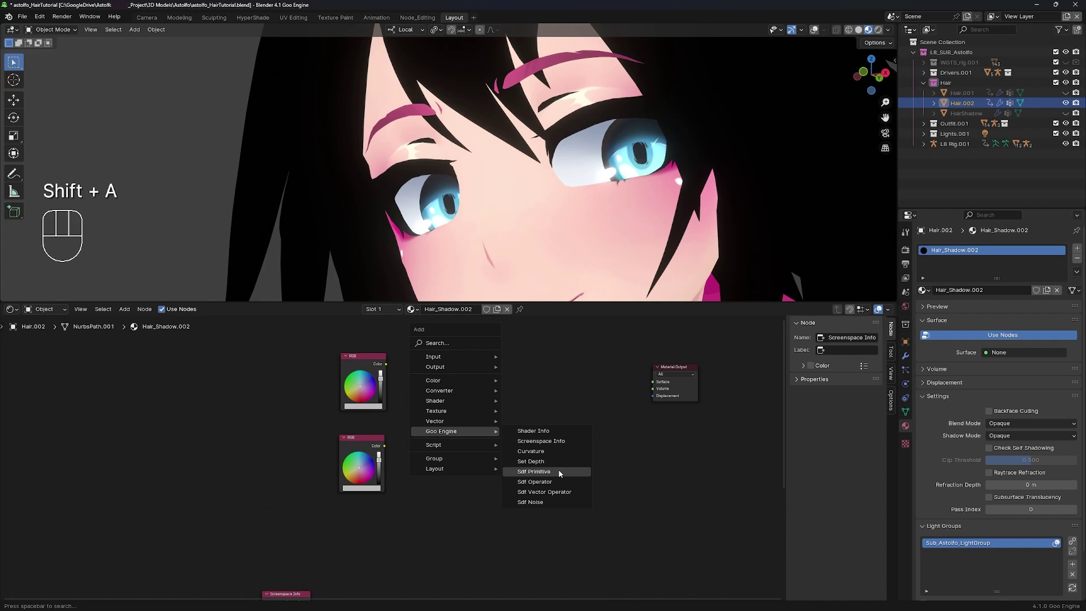
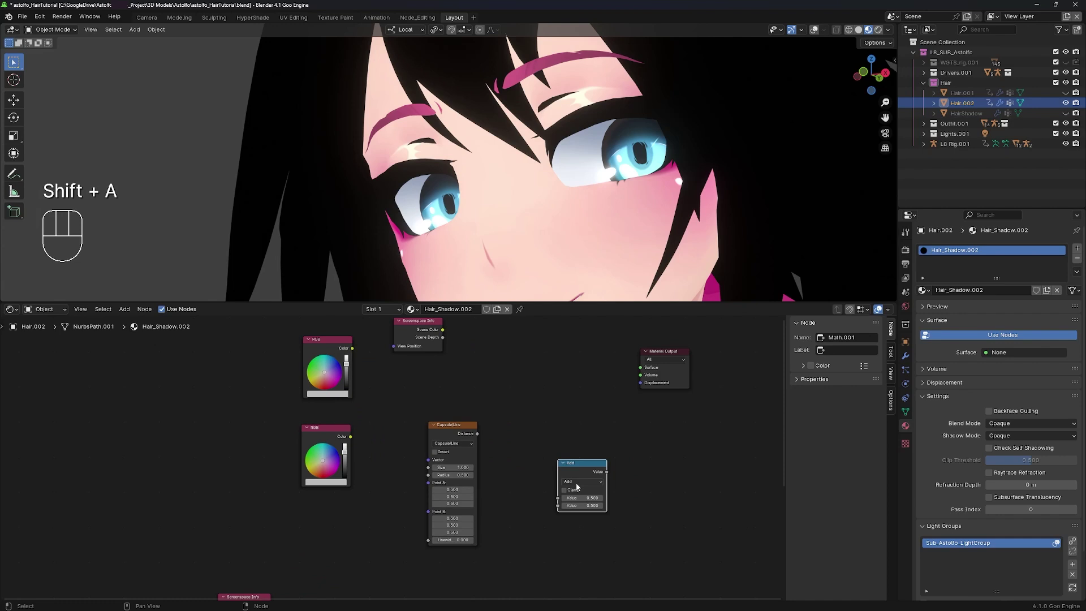
pyautogui.click(585, 483)
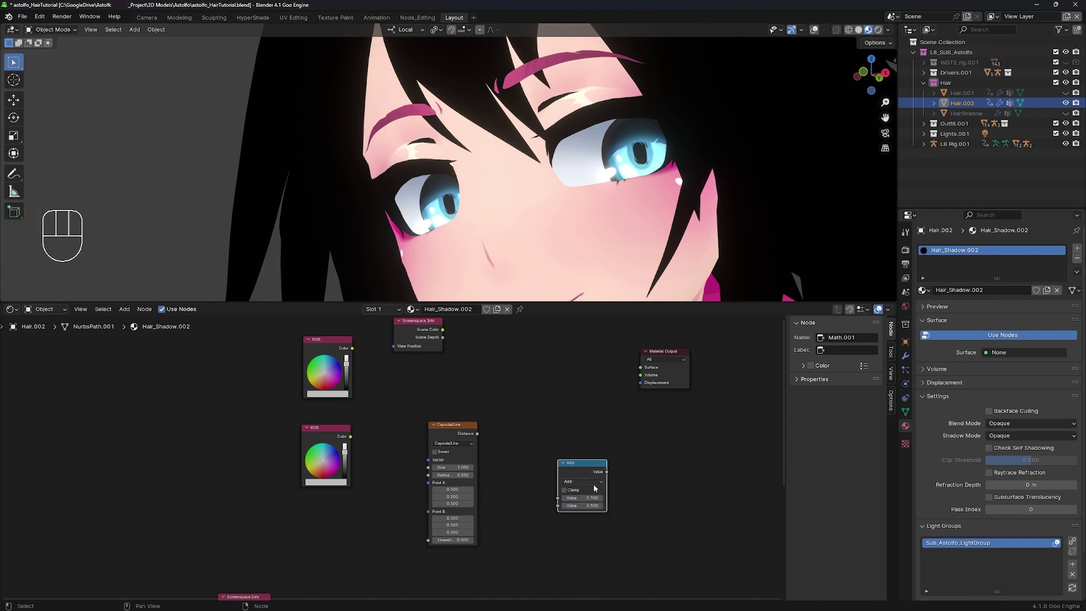
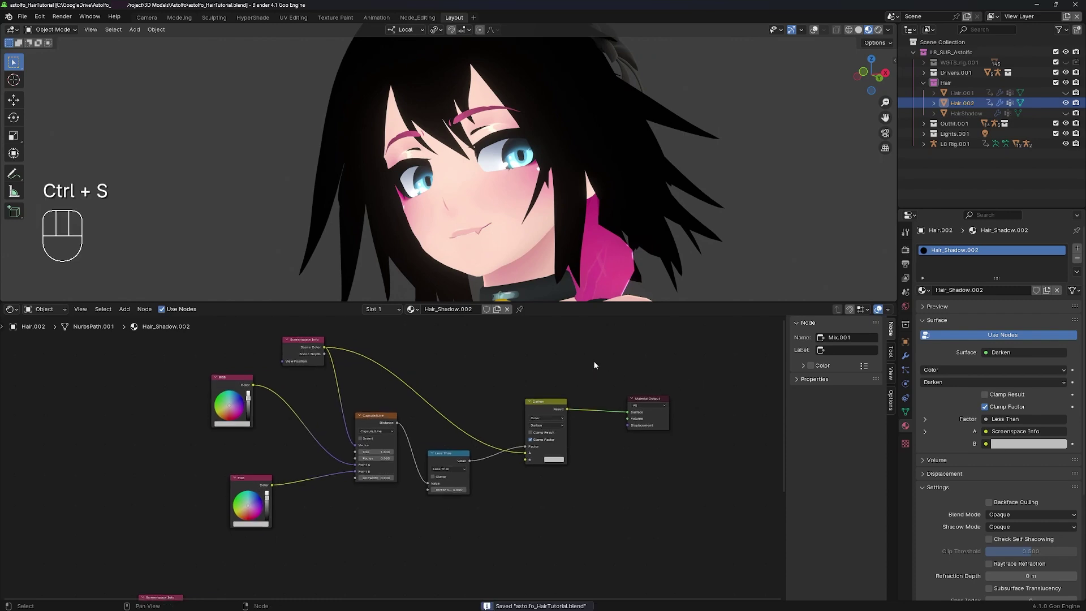
# - Wire Capsule/Line through Less Than and Darken into the Material Output surface
pyautogui.moveTo(972, 104); pyautogui.dragTo(974, 106)
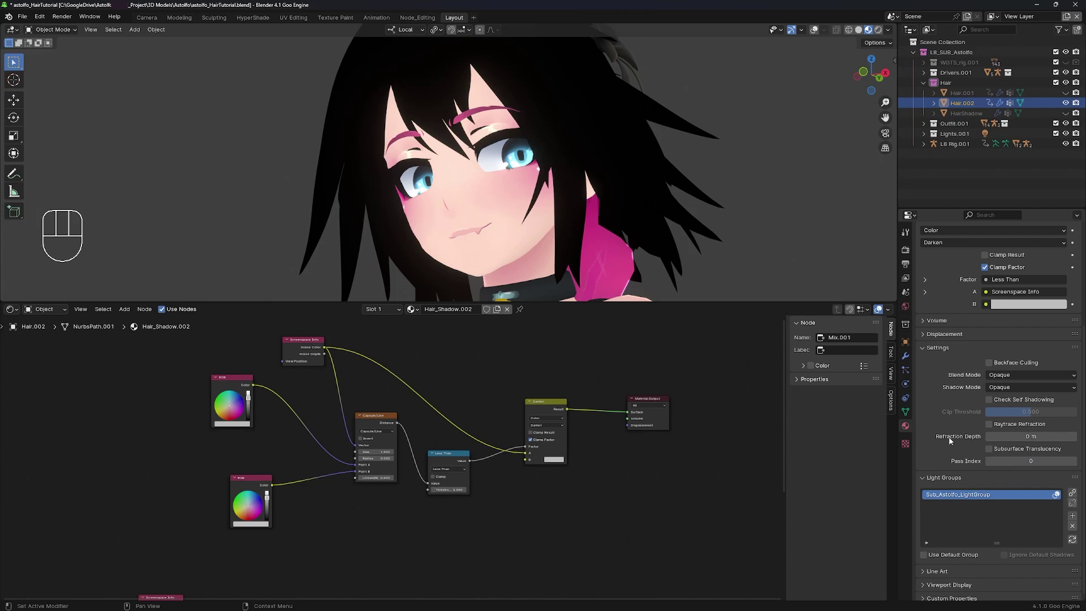
# - Enable Raytrace Refraction in Hair_Shadow.002's material settings
pyautogui.middleClick(714, 256)
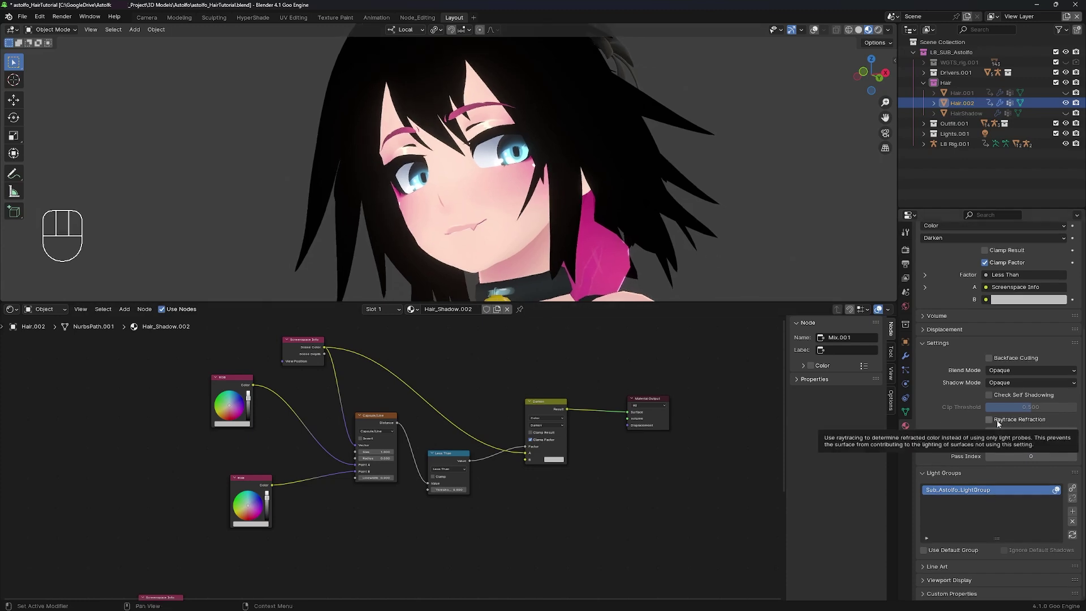
pyautogui.click(998, 424)
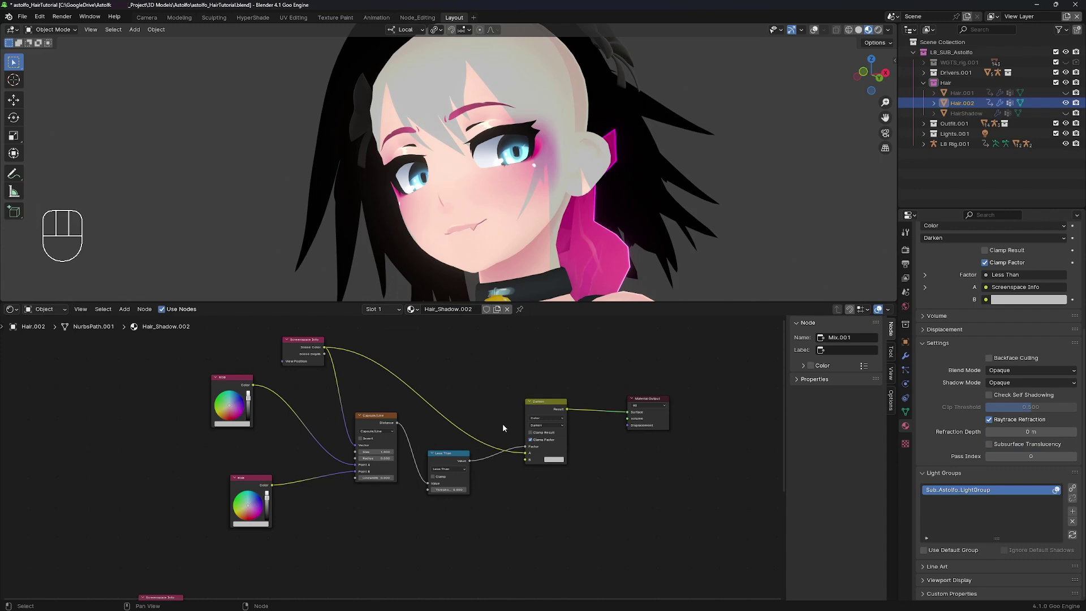
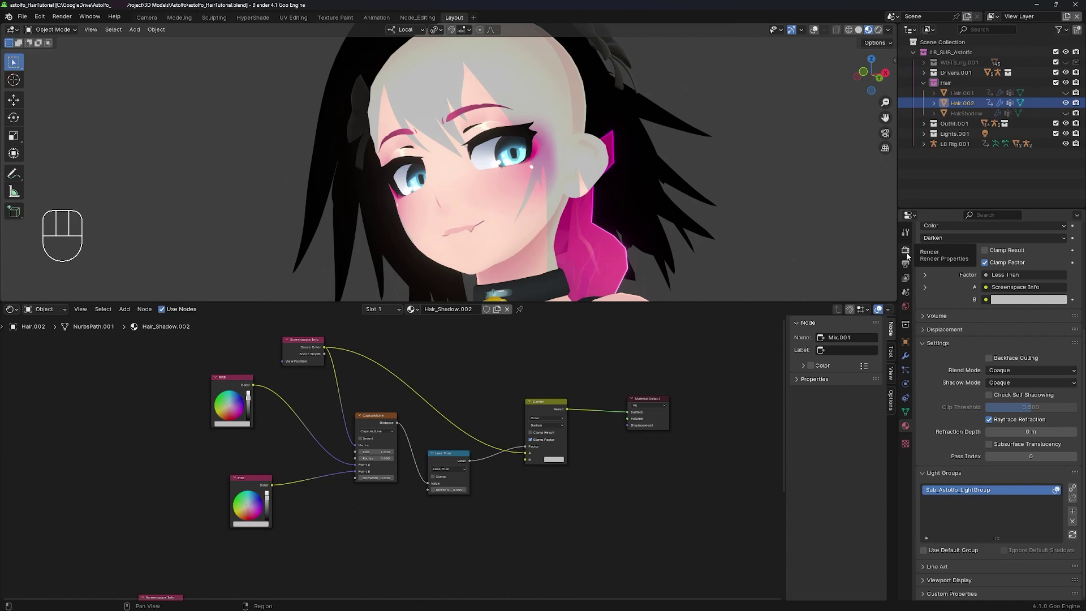
# - Enable Screen Space Refractions with Refraction ticked in Render Properties and save the file
pyautogui.click(959, 366)
pyautogui.click(966, 450)
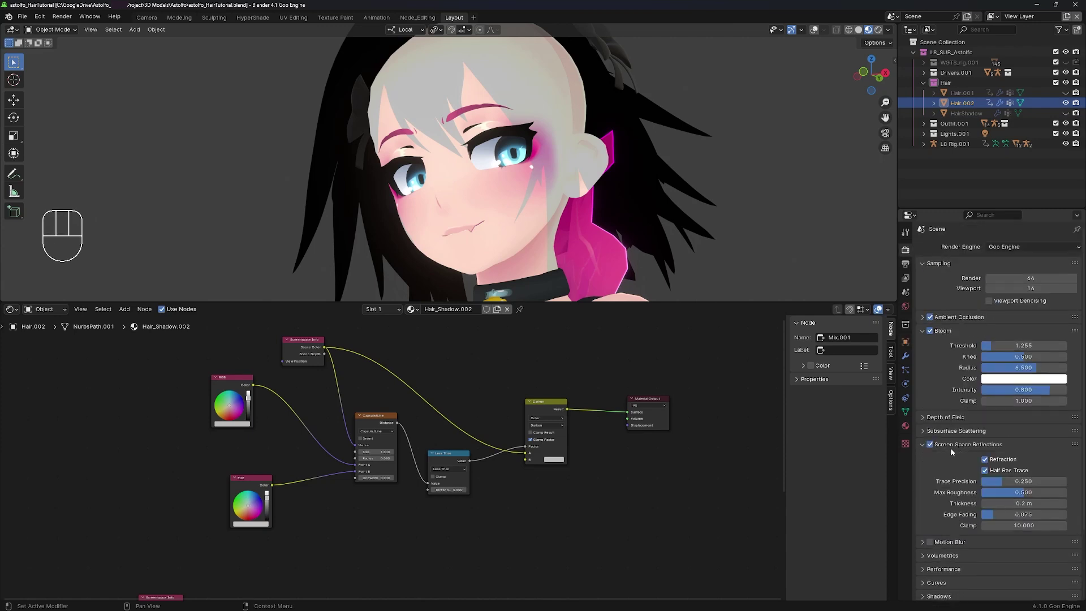
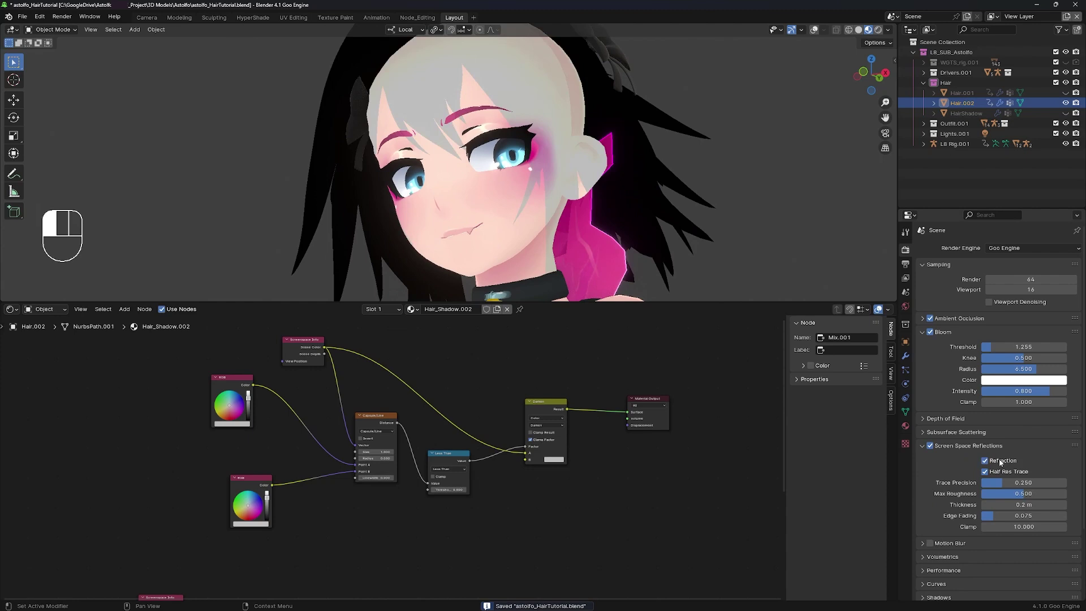
pyautogui.doubleClick(994, 462)
pyautogui.press('ctrl+s')
# - Return to Hair_Shadow.002's material settings, centre the Darken chain in view and re-save the file
pyautogui.click(905, 425)
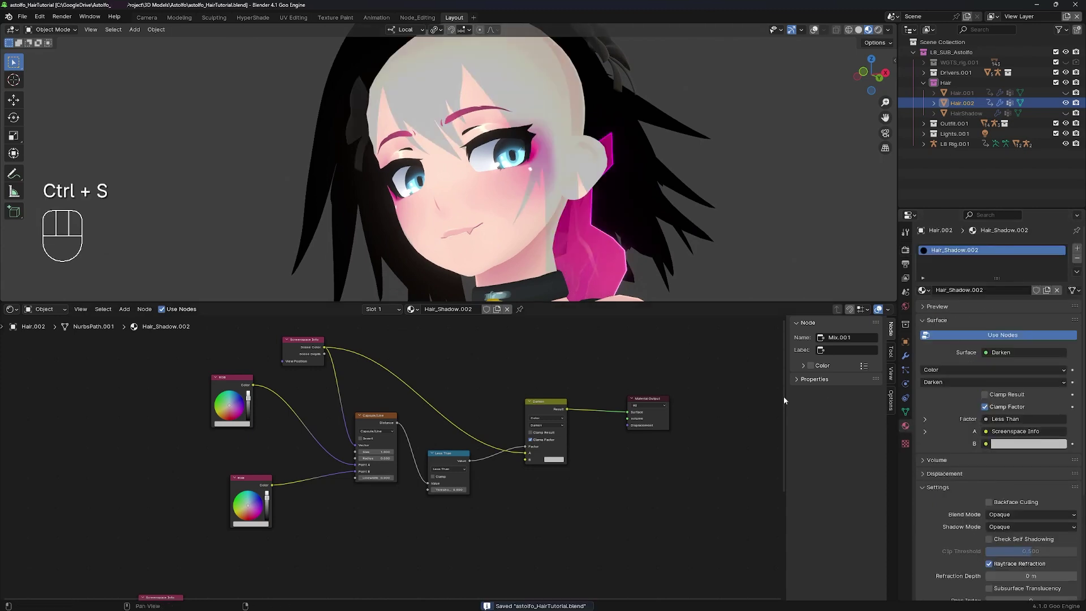
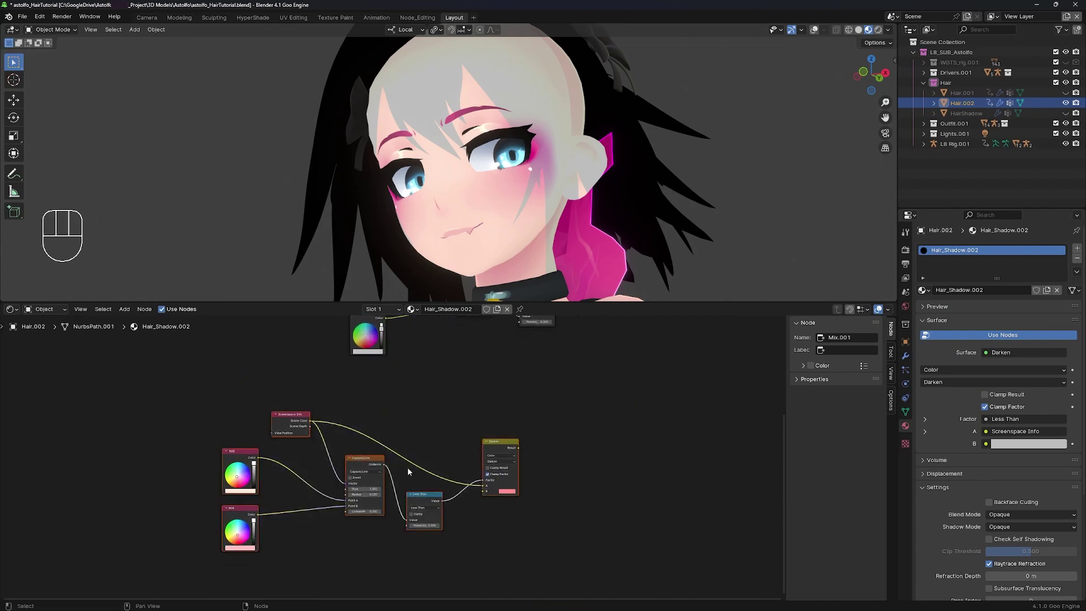
pyautogui.press('Delete')
pyautogui.middleClick(518, 516)
pyautogui.middleClick(530, 466)
pyautogui.press('ctrl+s')
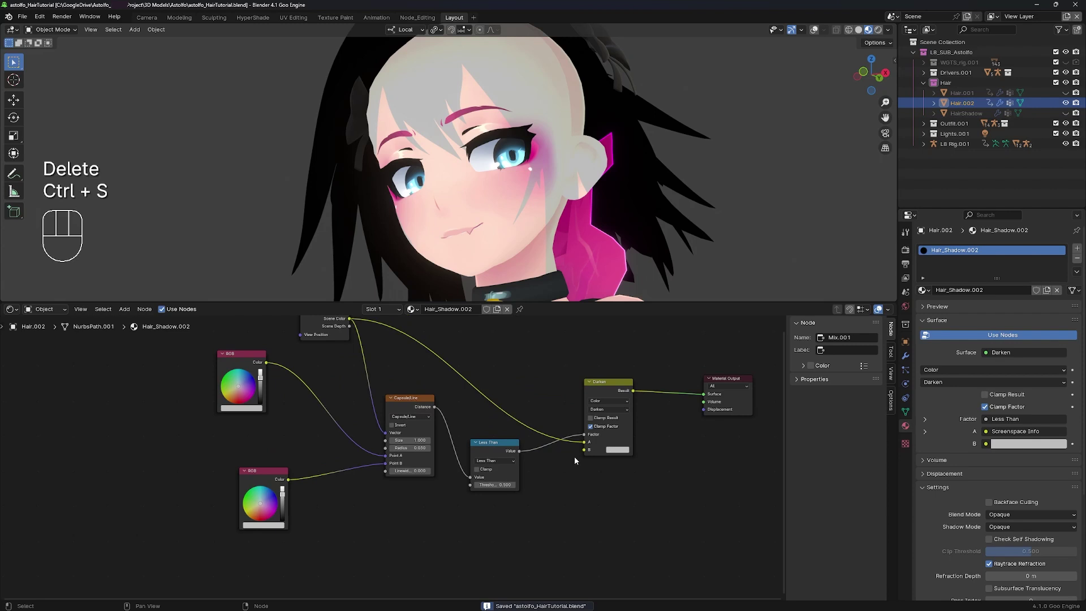
pyautogui.middleClick(560, 454)
pyautogui.press('ctrl+s')
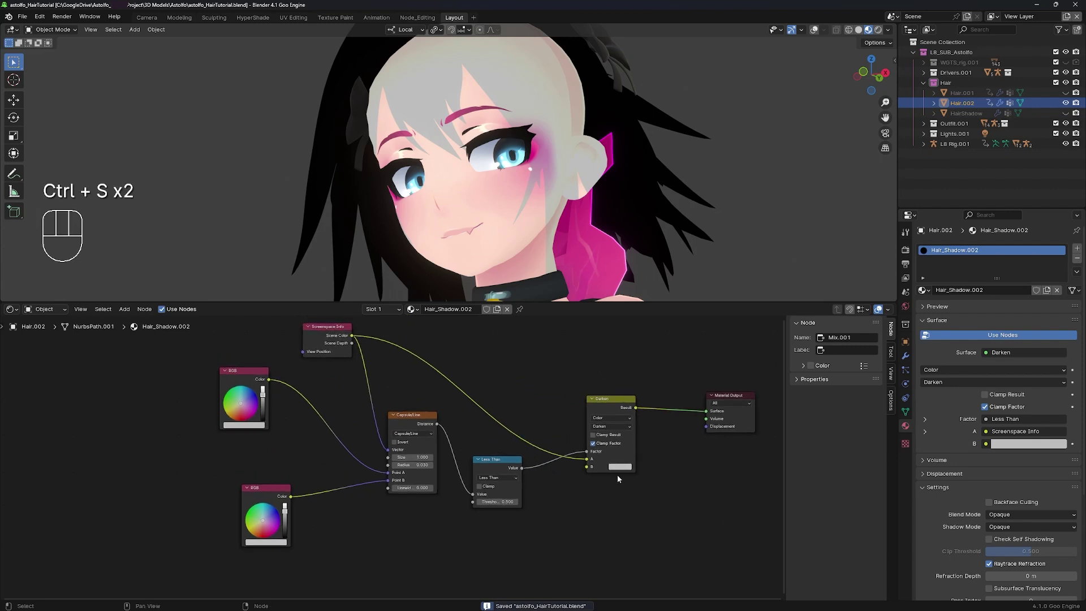
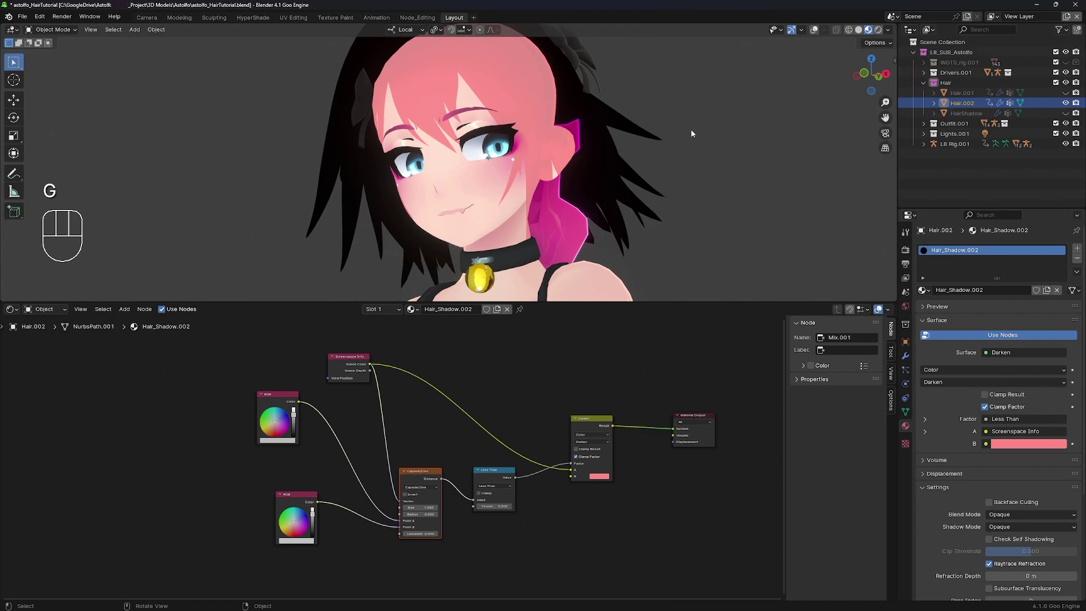
pyautogui.press('ctrl+s')
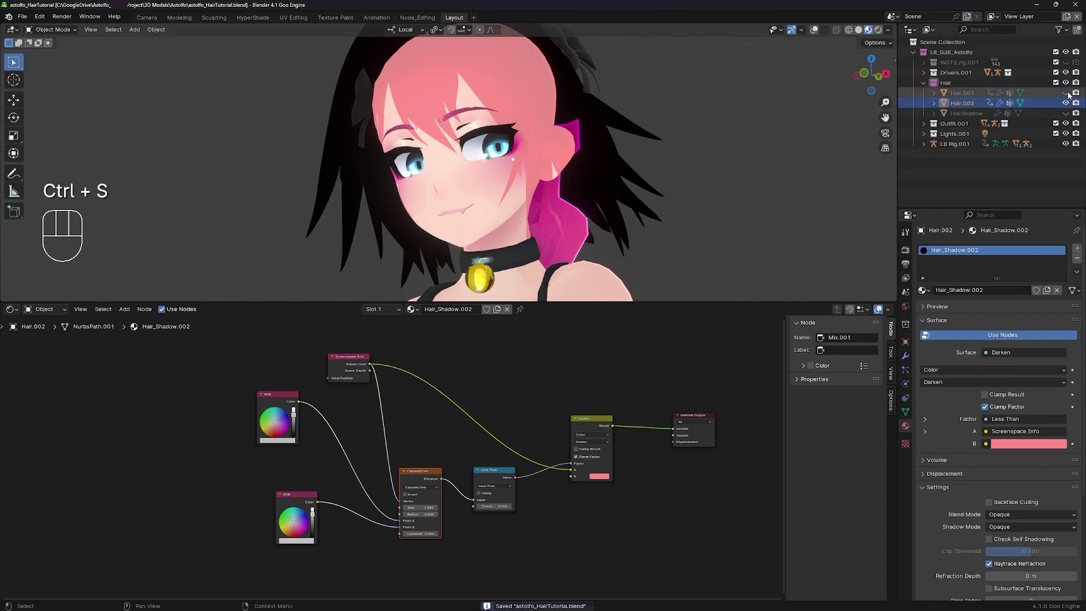
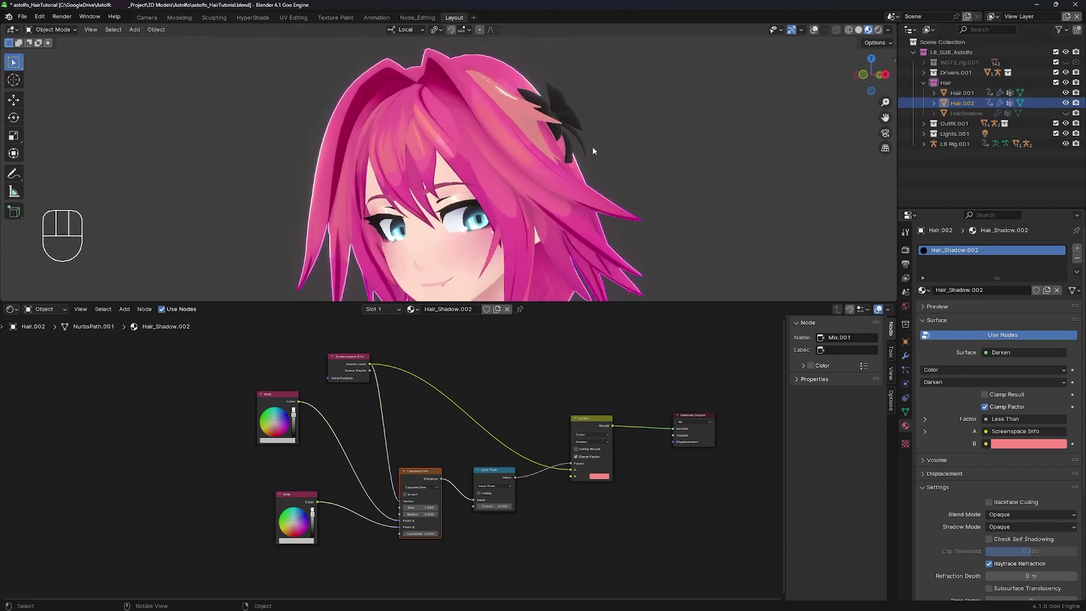
pyautogui.press('ctrl+s')
pyautogui.moveTo(592, 163); pyautogui.dragTo(604, 144)
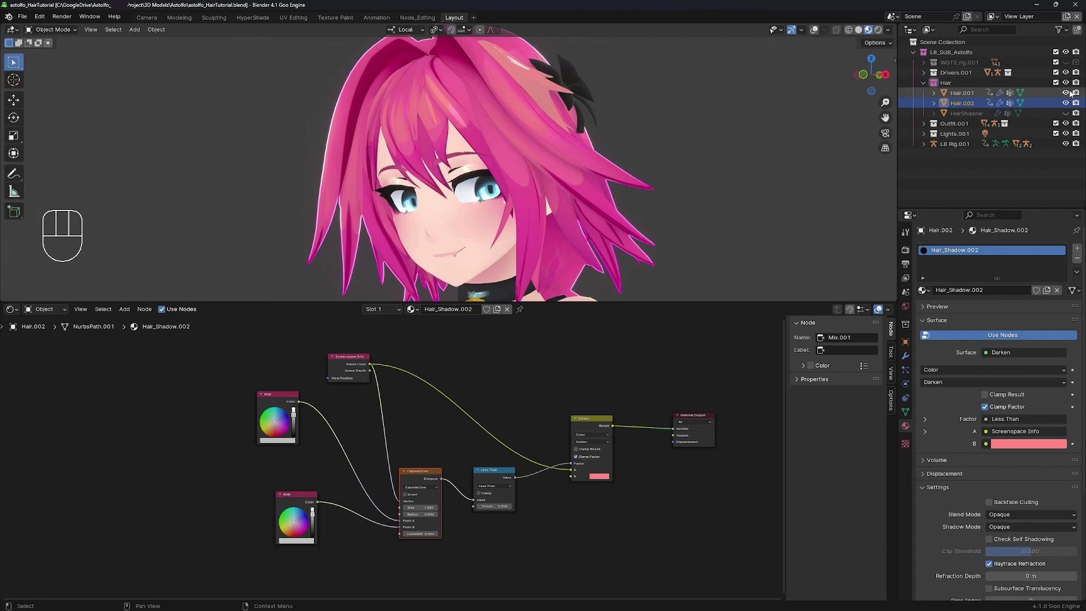
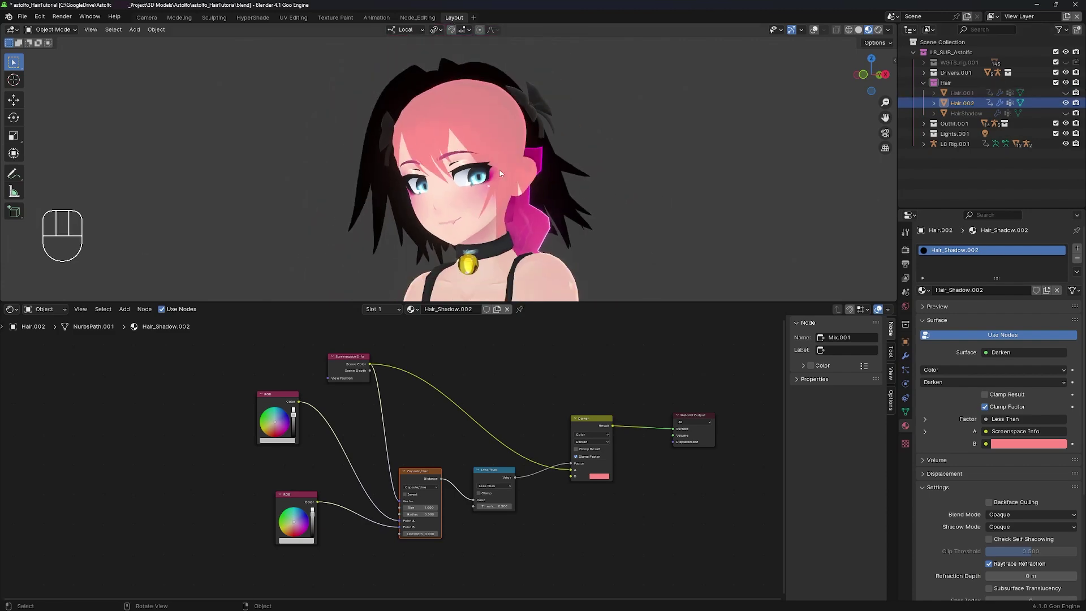
# - Isolate Hair.002 in local view so the black shadow hair silhouette shows alone
pyautogui.middleClick(498, 81)
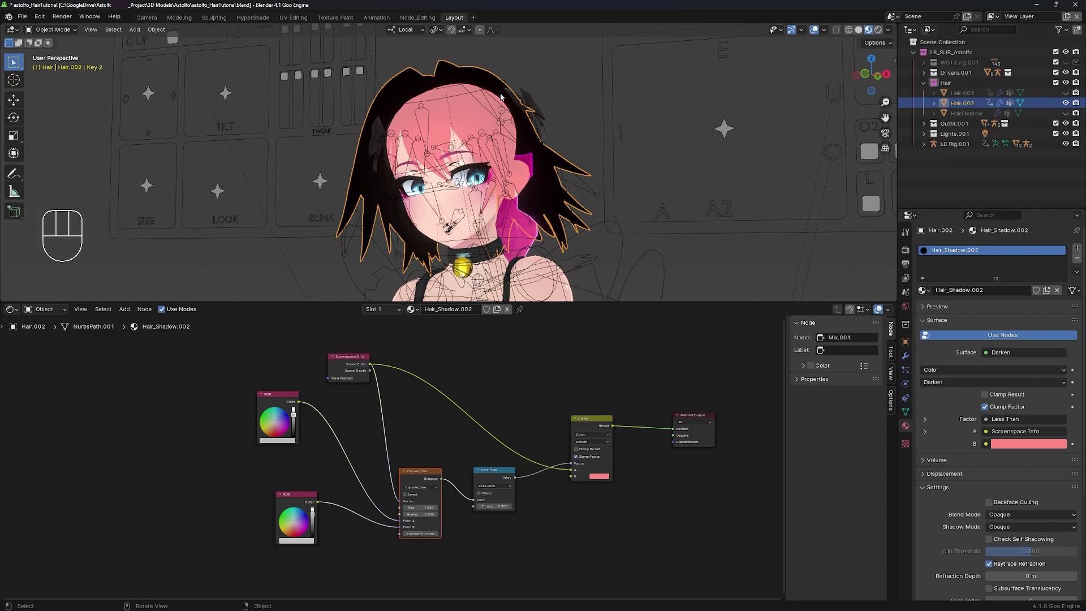
pyautogui.press('/')
pyautogui.press('/')
pyautogui.press('/')
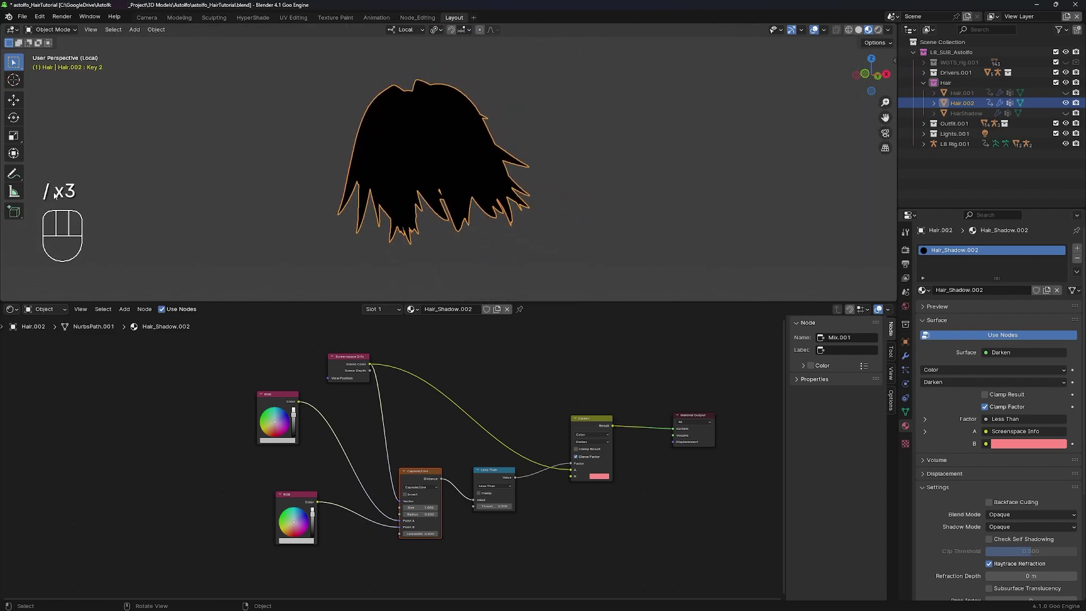
pyautogui.press('/')
pyautogui.press('/')
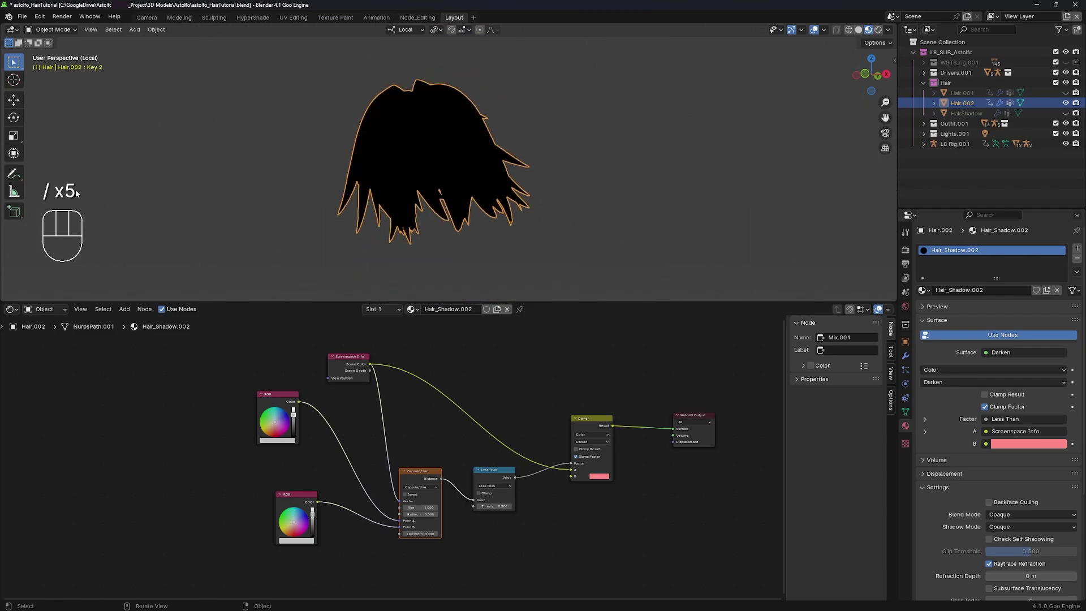
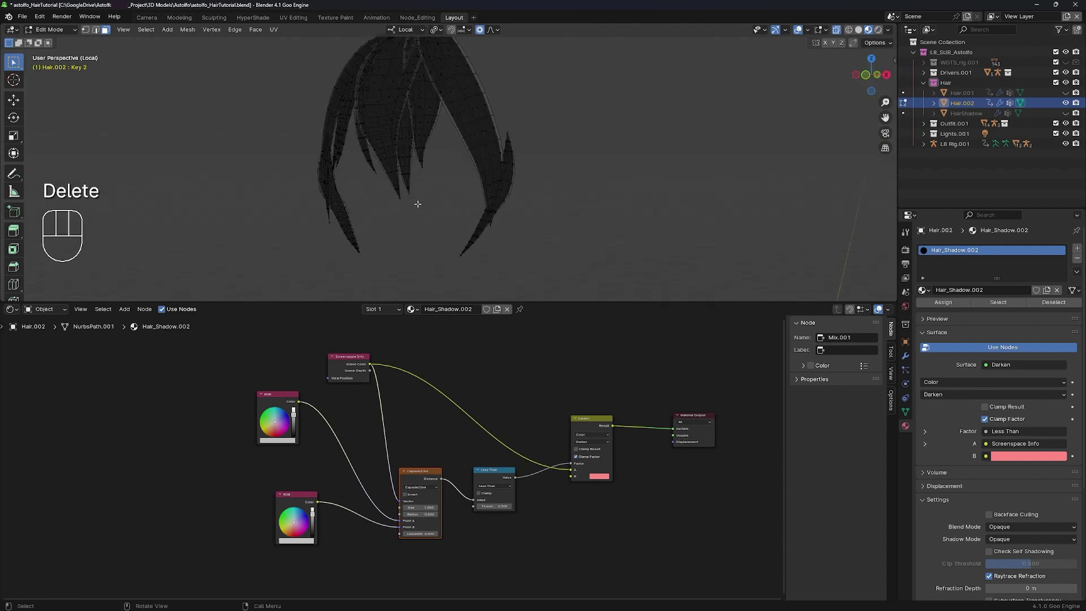
# - Leave Edit Mode and exit local view to bring the face and body back
pyautogui.press('Tab')
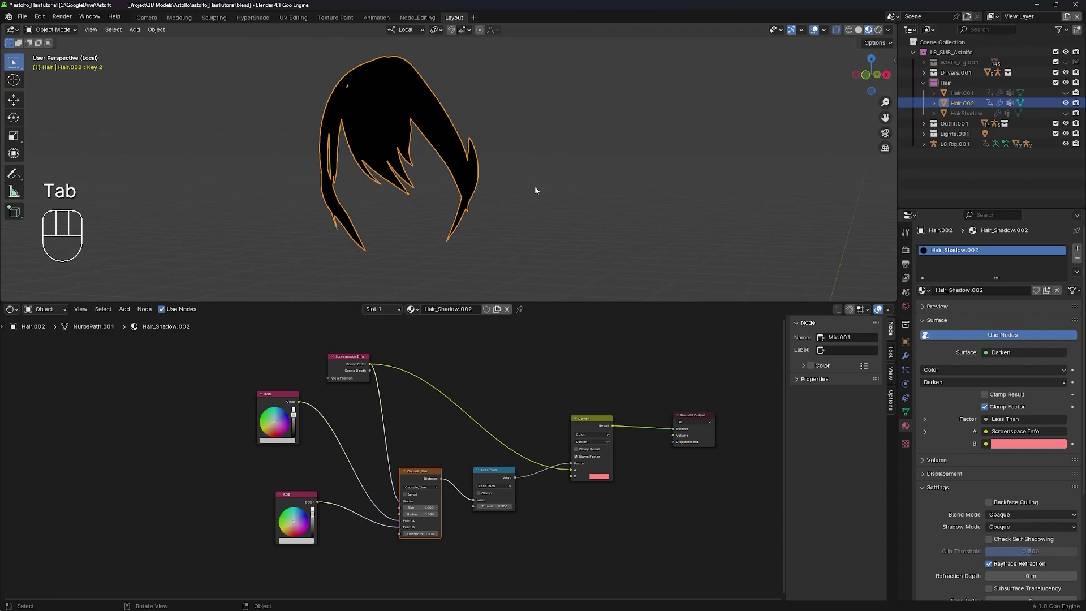
pyautogui.press('/')
pyautogui.press('/')
pyautogui.press('/')
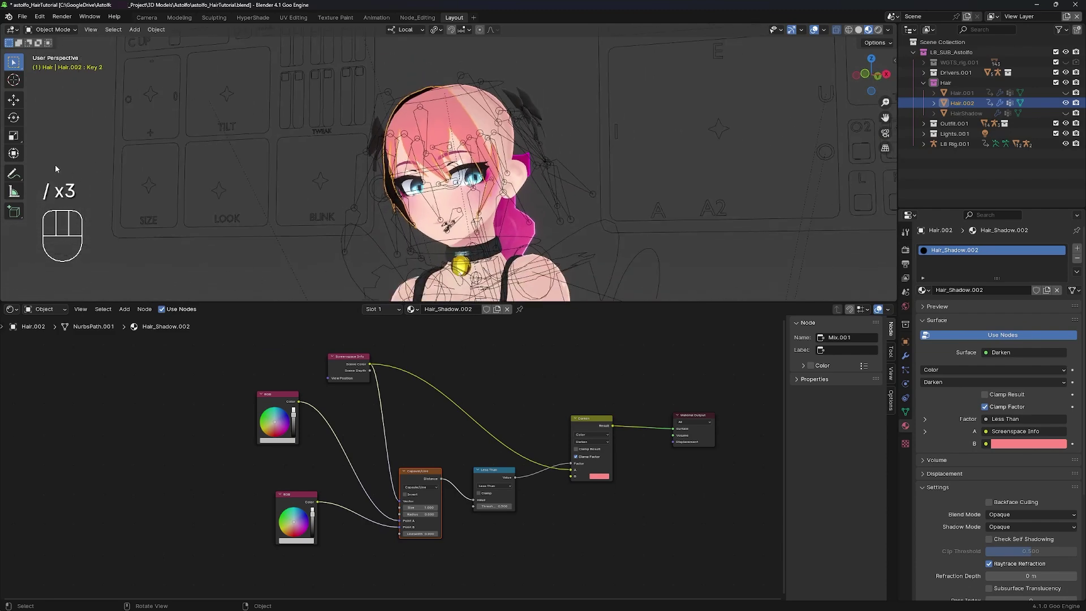
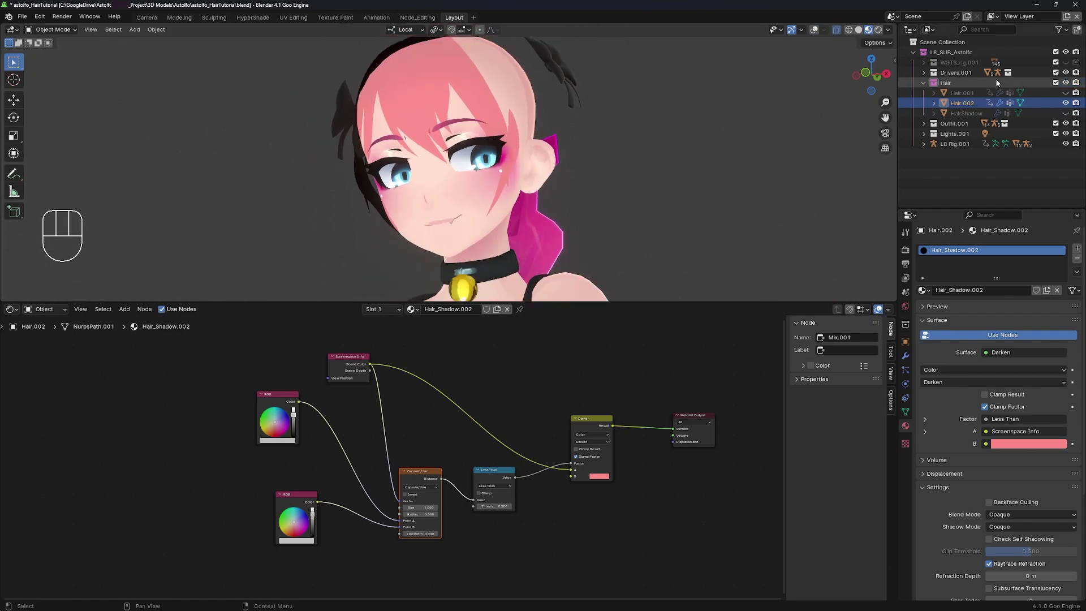
# - Re-enable Hair.001 in the Outliner so the pink hairstyle covers the head again
pyautogui.click(1071, 94)
pyautogui.middleClick(652, 150)
pyautogui.middleClick(528, 129)
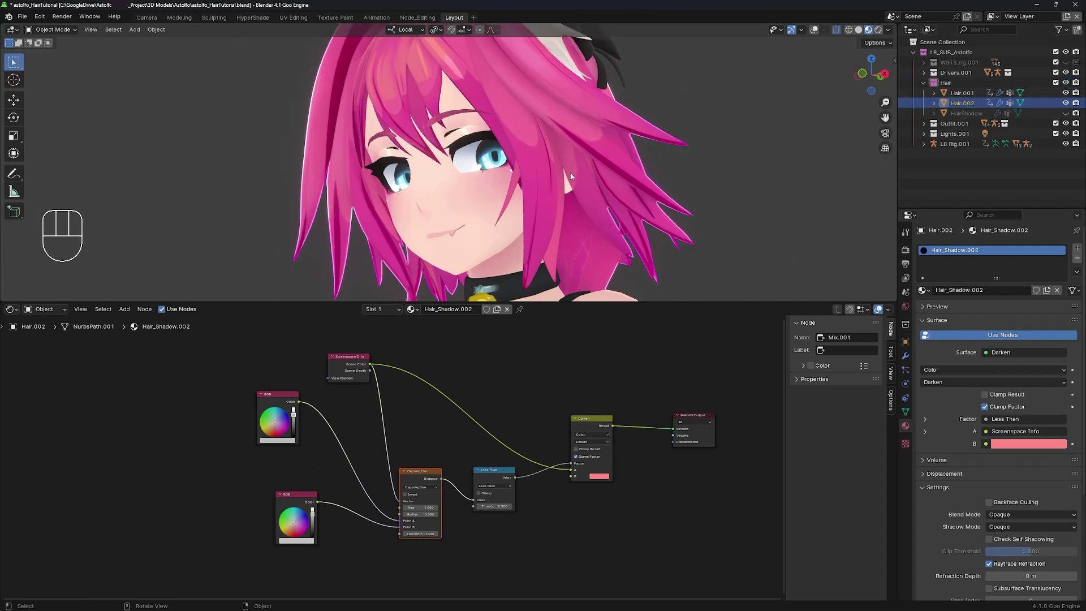
pyautogui.click(965, 106)
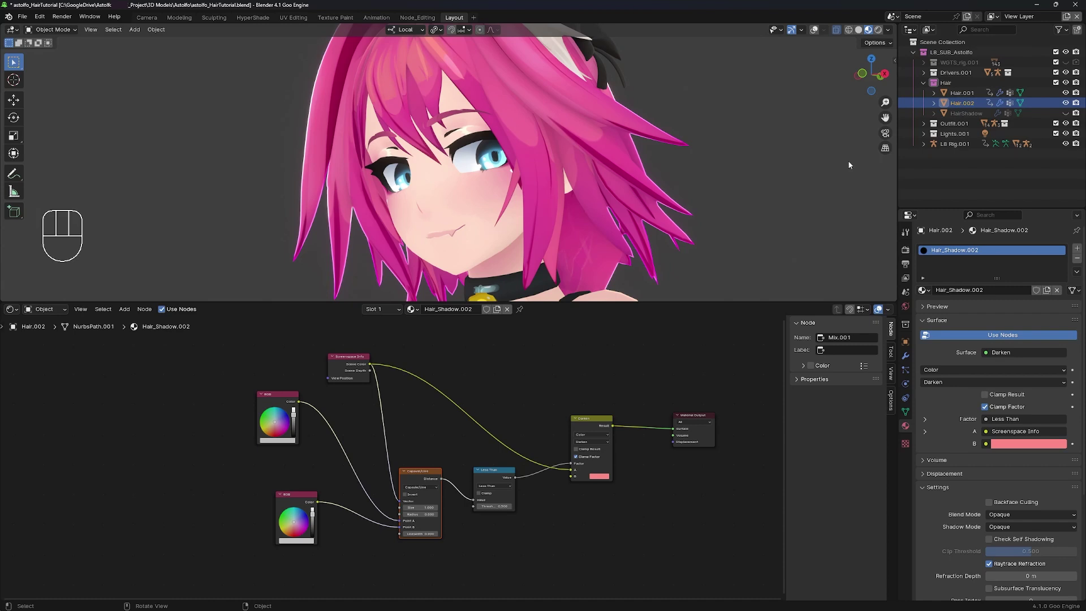
# - Show Hair.002's location, rotation and scale in the Transform sidebar (N)
pyautogui.press('n')
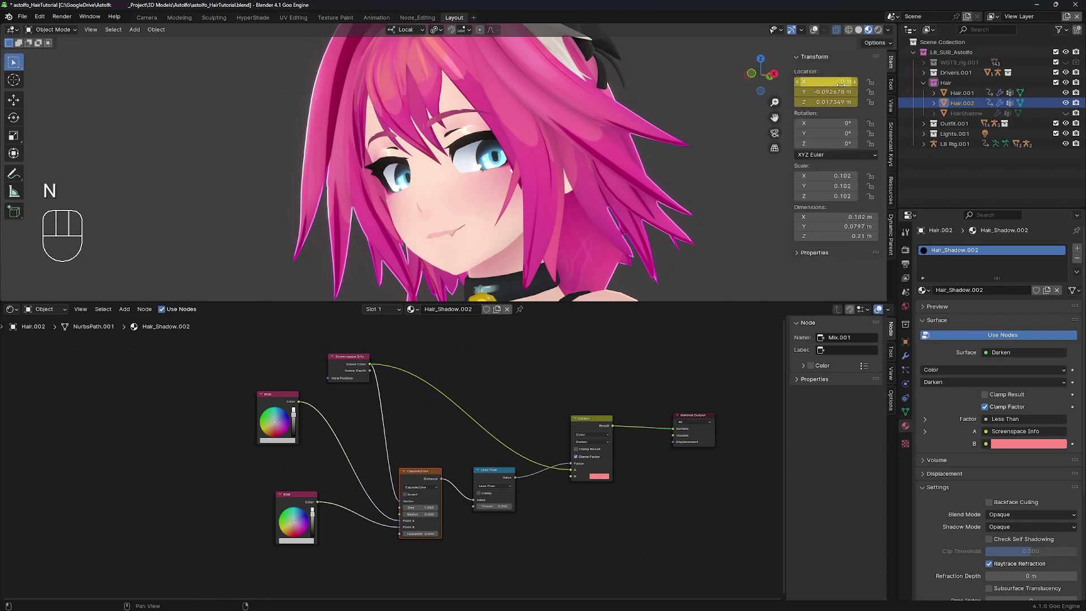
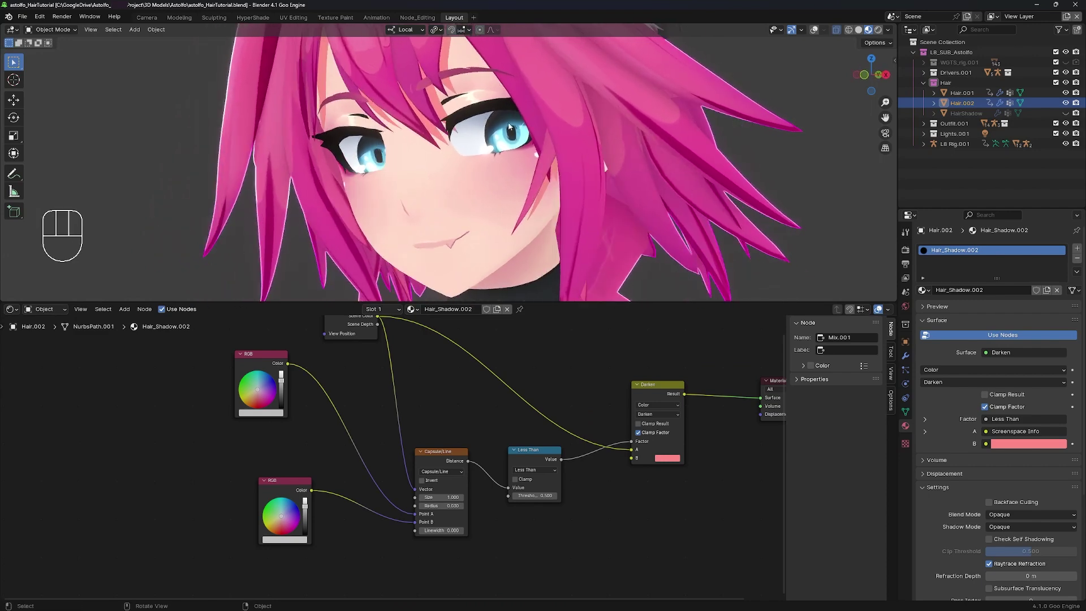
# - Open the shadow RGB node's colour swatch to sample the face's pink skin tone
pyautogui.click(297, 544)
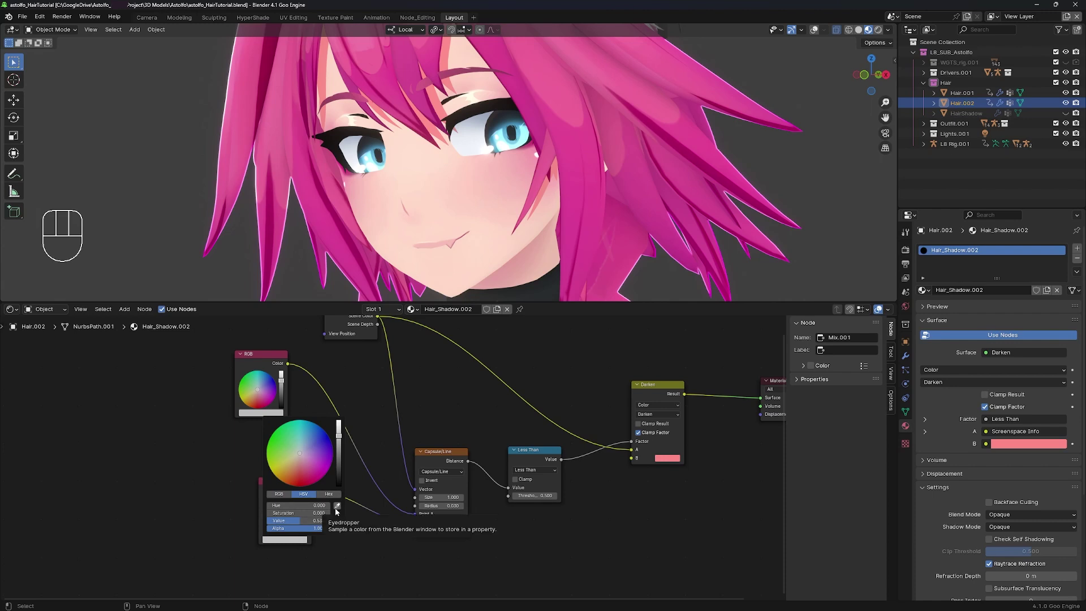
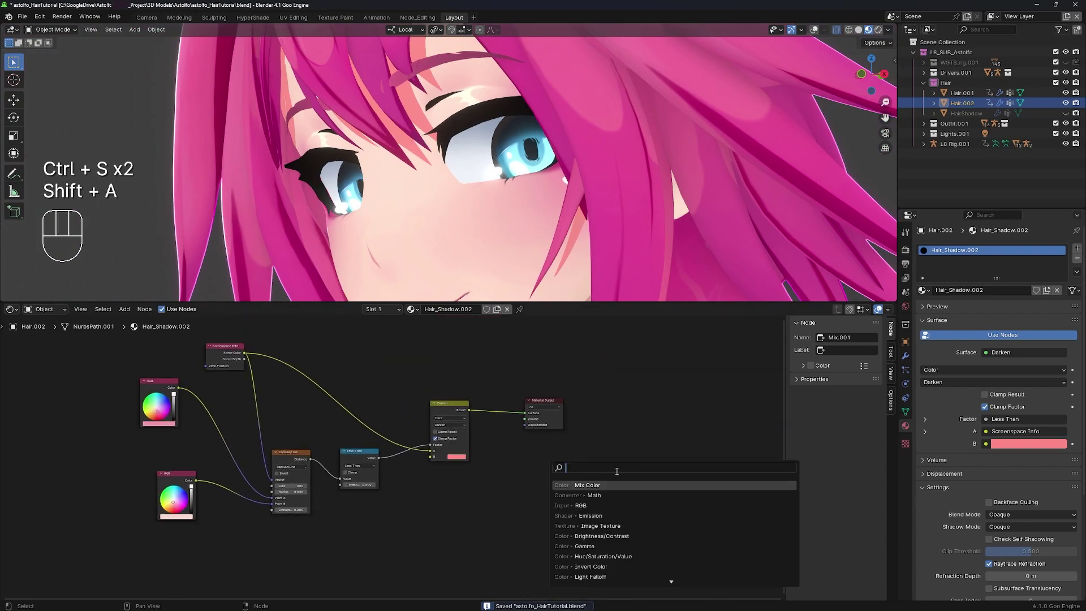
# - Search for the Emission node to add beside the Darken and Material Output nodes
pyautogui.press('m')
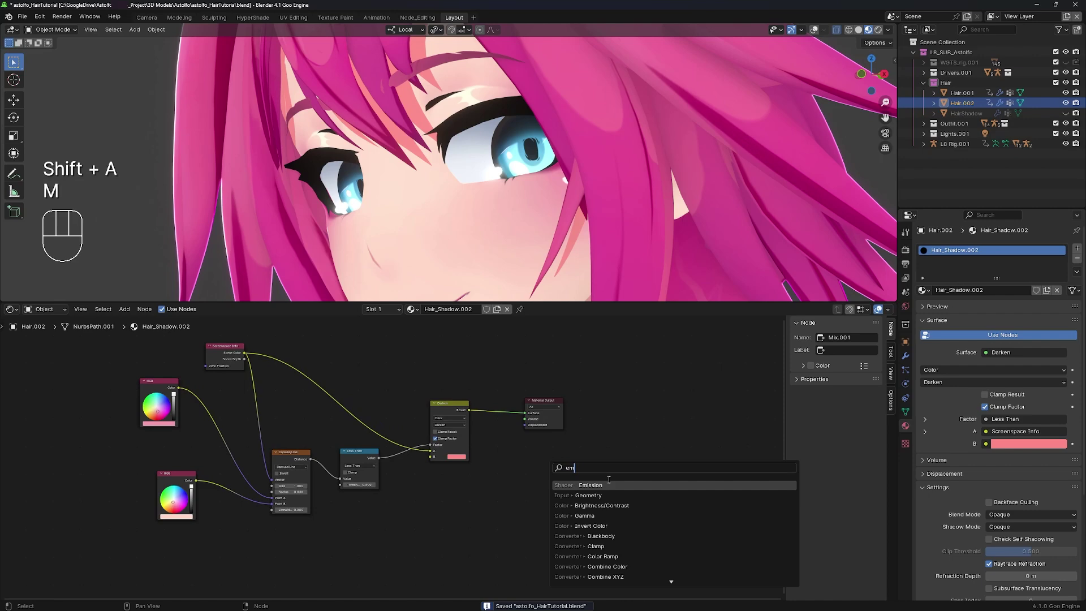
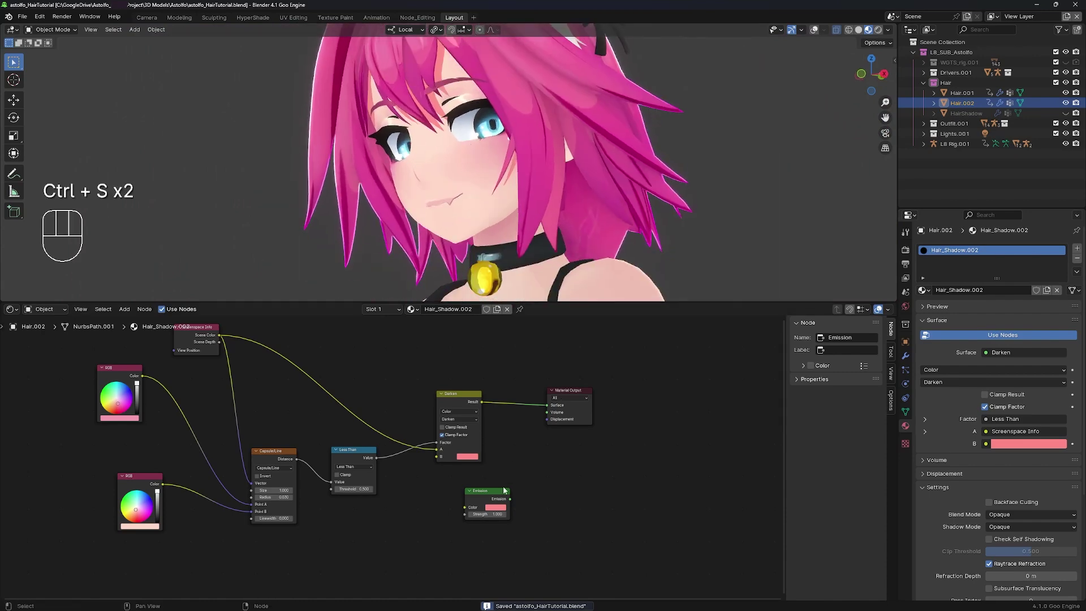
pyautogui.click(494, 498)
pyautogui.press('Delete')
pyautogui.middleClick(544, 423)
pyautogui.press('ctrl+s')
pyautogui.moveTo(571, 95); pyautogui.dragTo(591, 137)
pyautogui.press('ctrl+space')
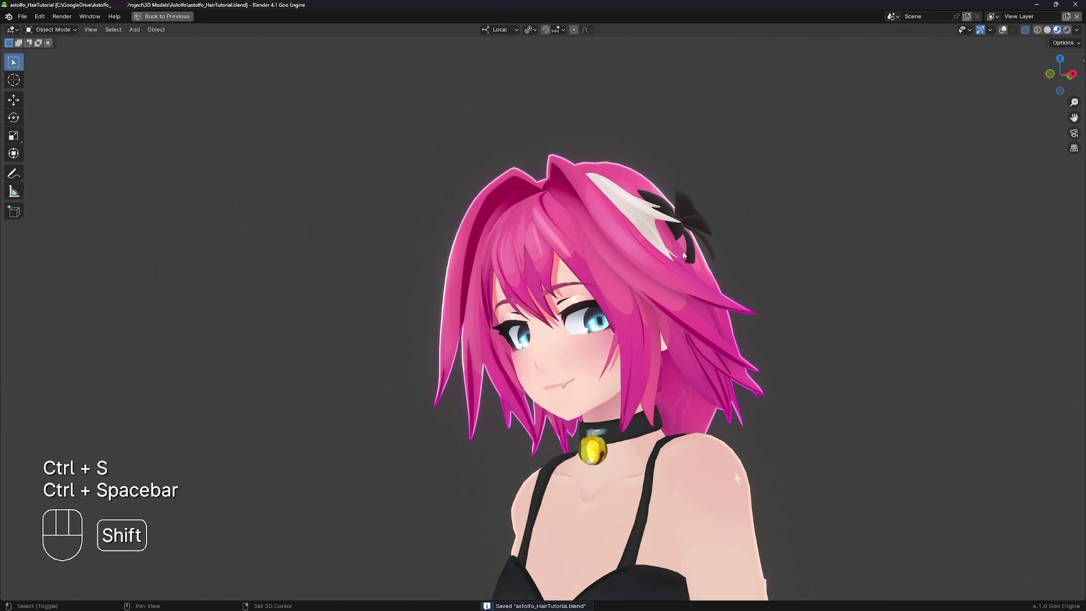
pyautogui.press('ctrl+space')
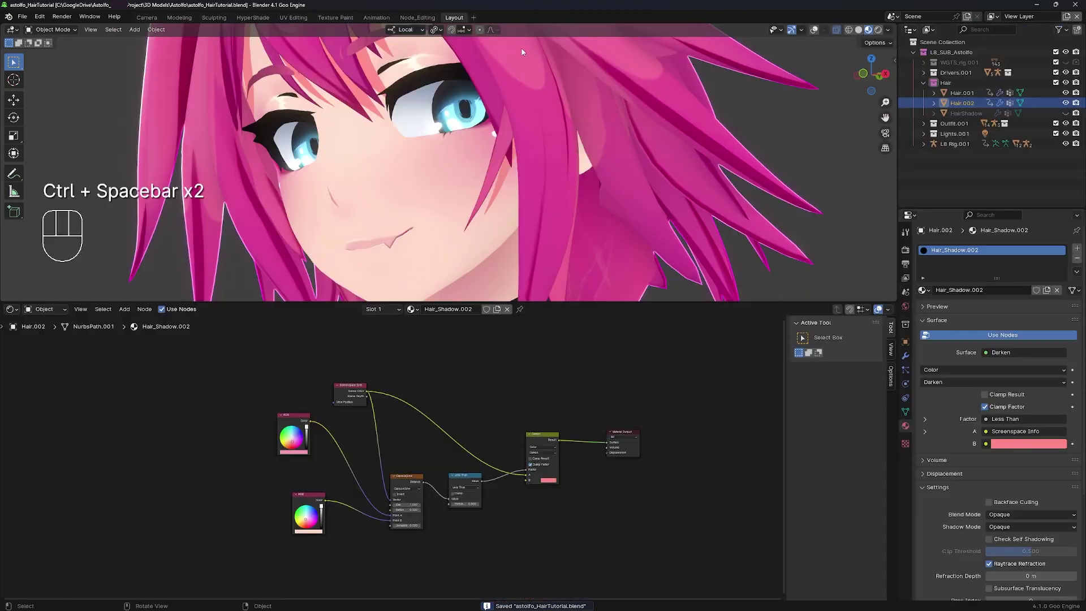
pyautogui.middleClick(521, 85)
pyautogui.press('ctrl+s')
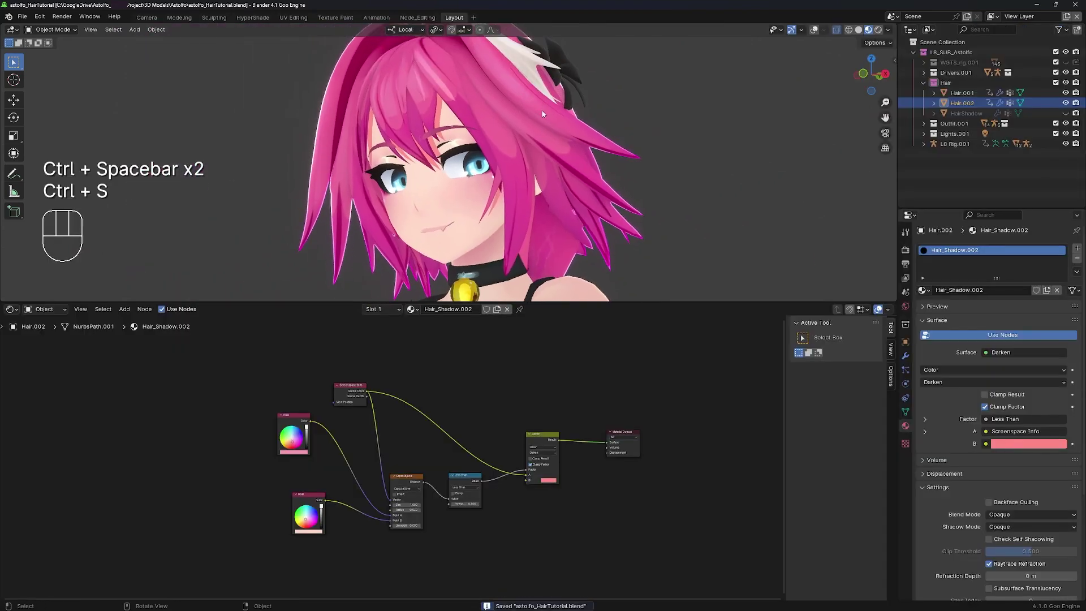
pyautogui.middleClick(555, 126)
pyautogui.middleClick(568, 125)
pyautogui.press('ctrl+s')
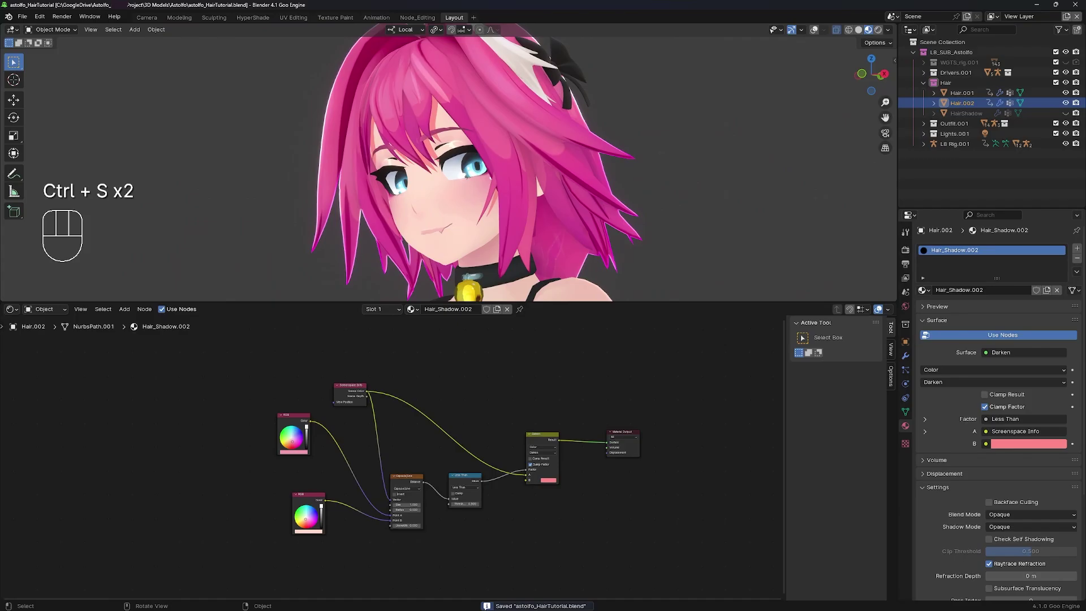